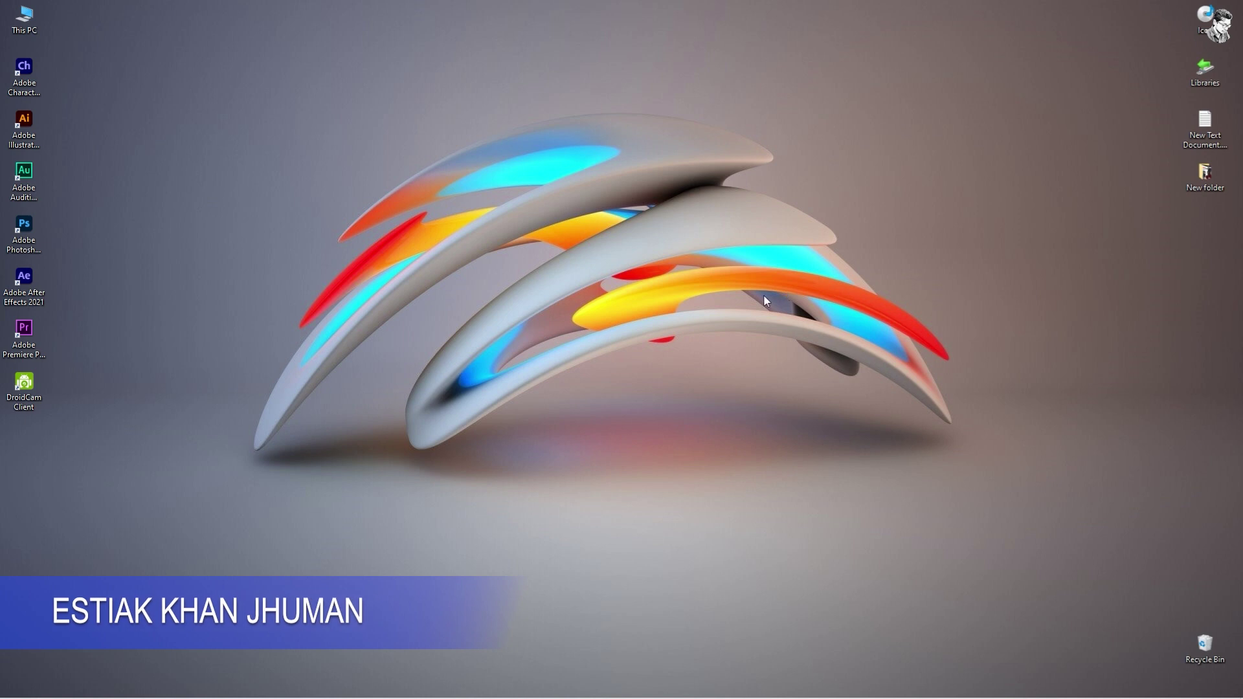
Step: Launch Adobe Character Animator 2021 from its desktop shortcut to reach the home screen
click(43, 90)
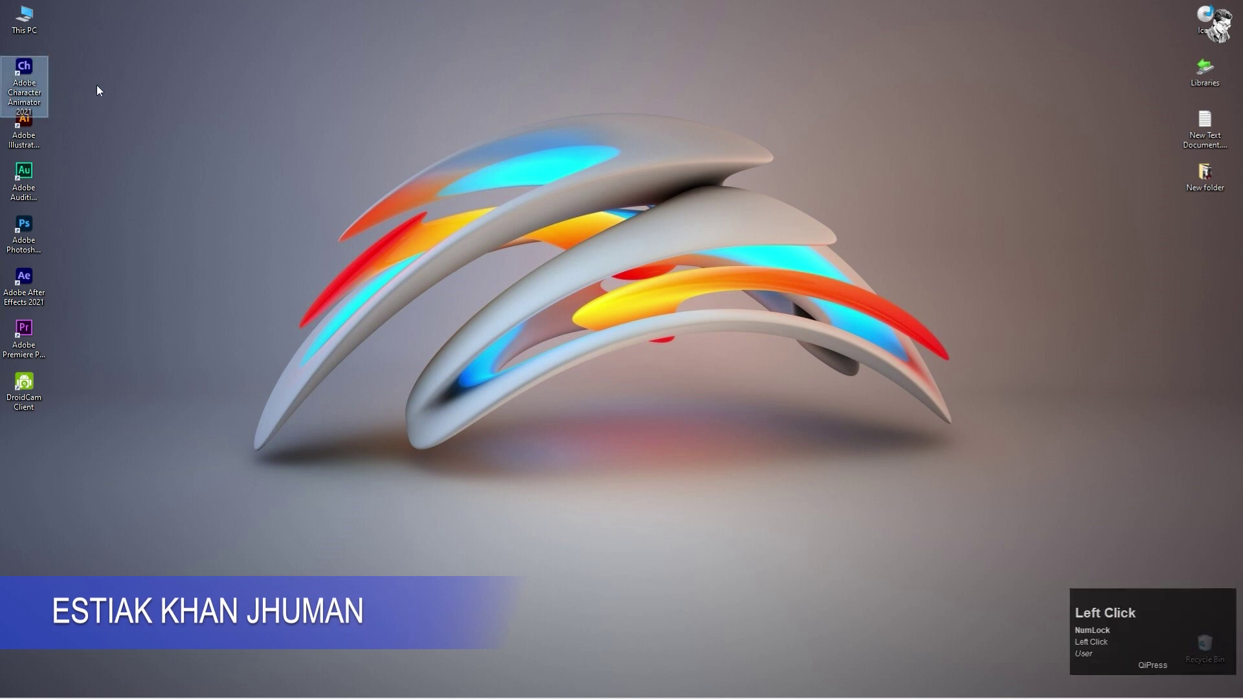
click(110, 95)
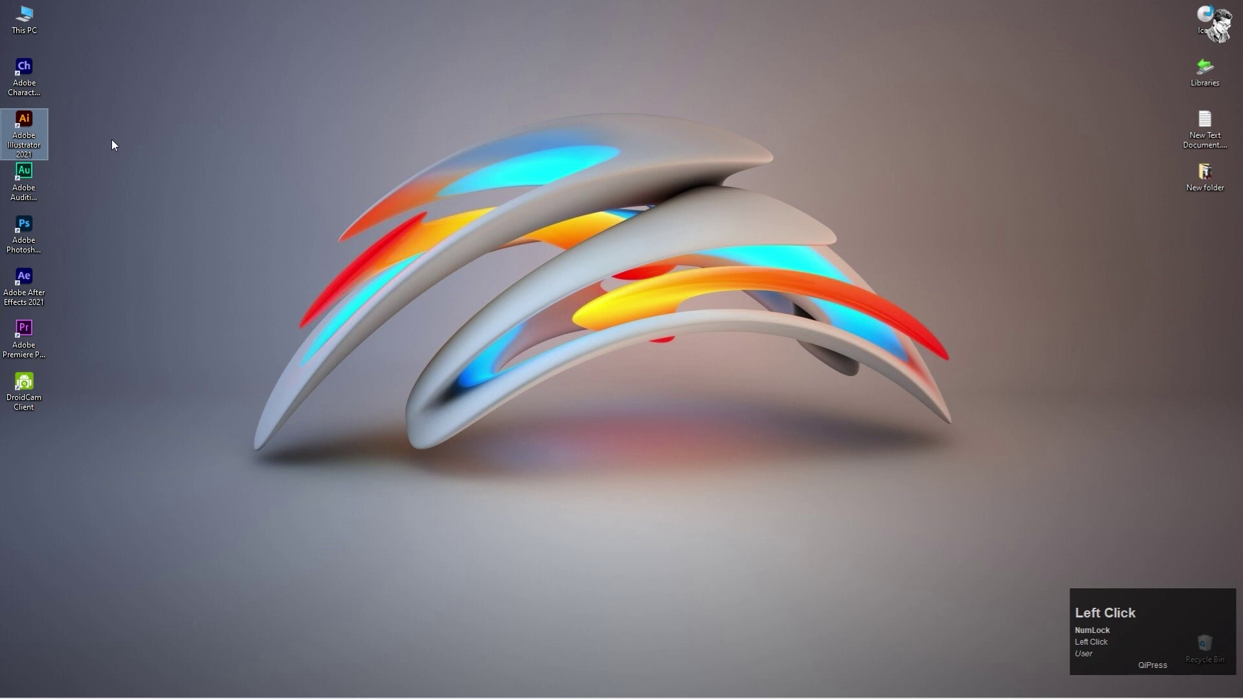
click(117, 144)
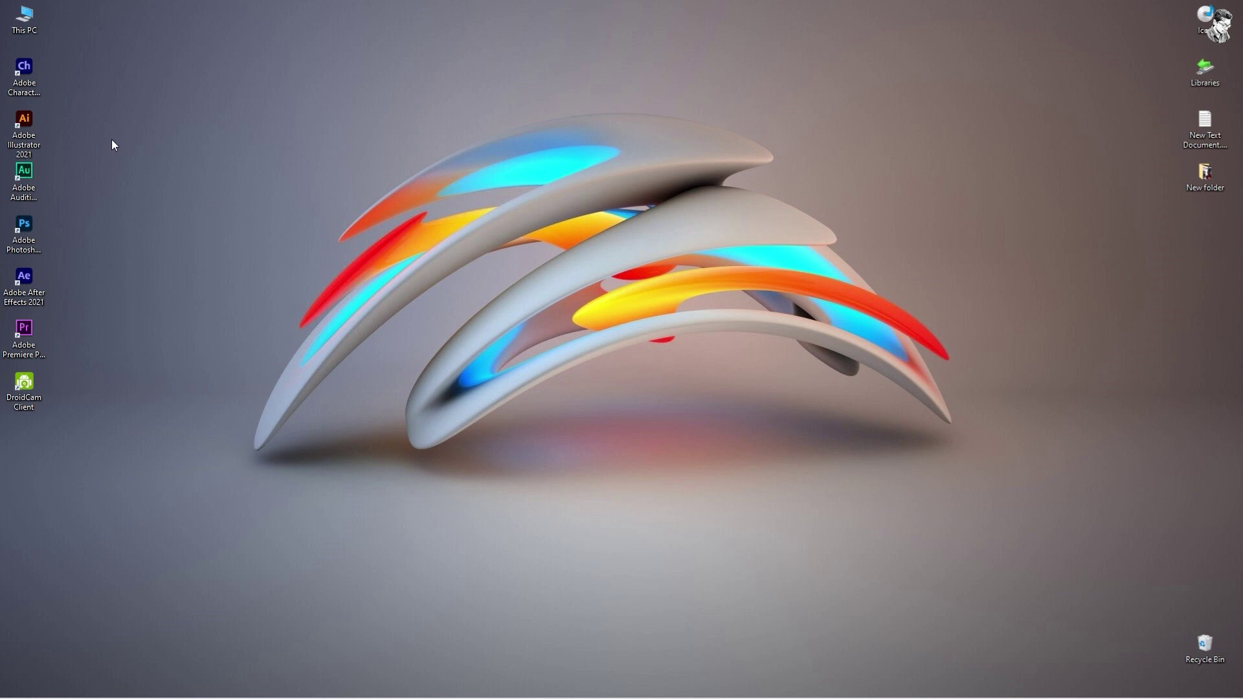
click(23, 82)
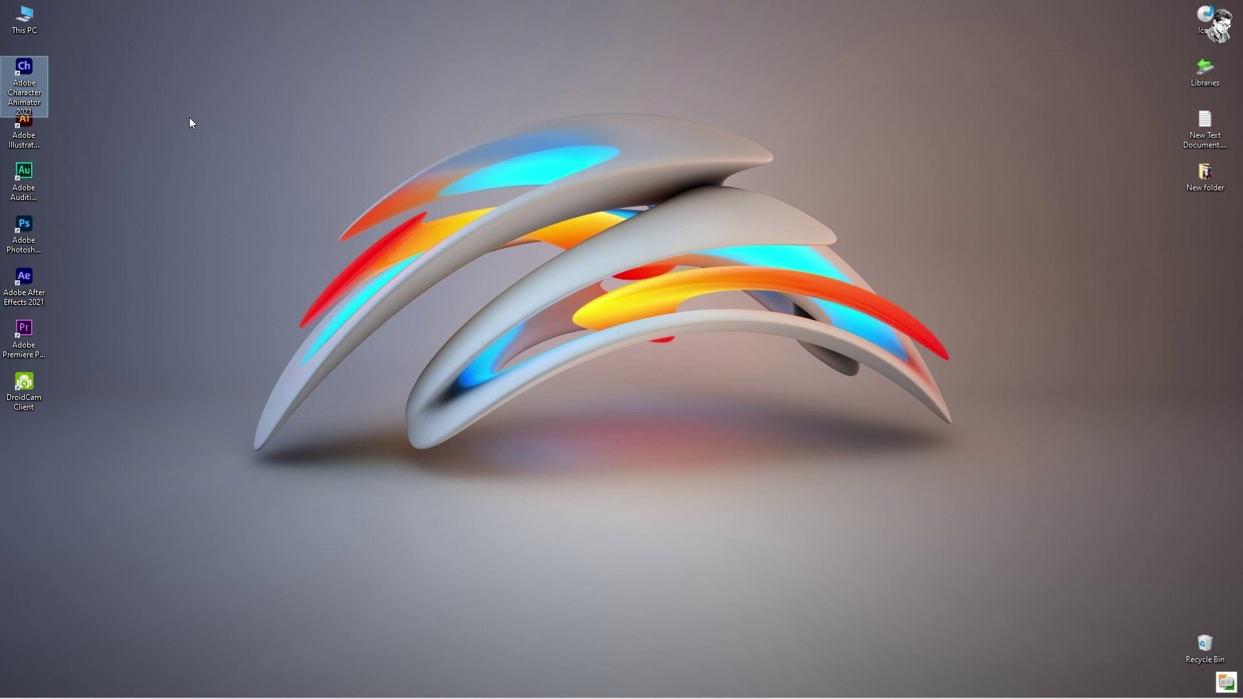
click(194, 122)
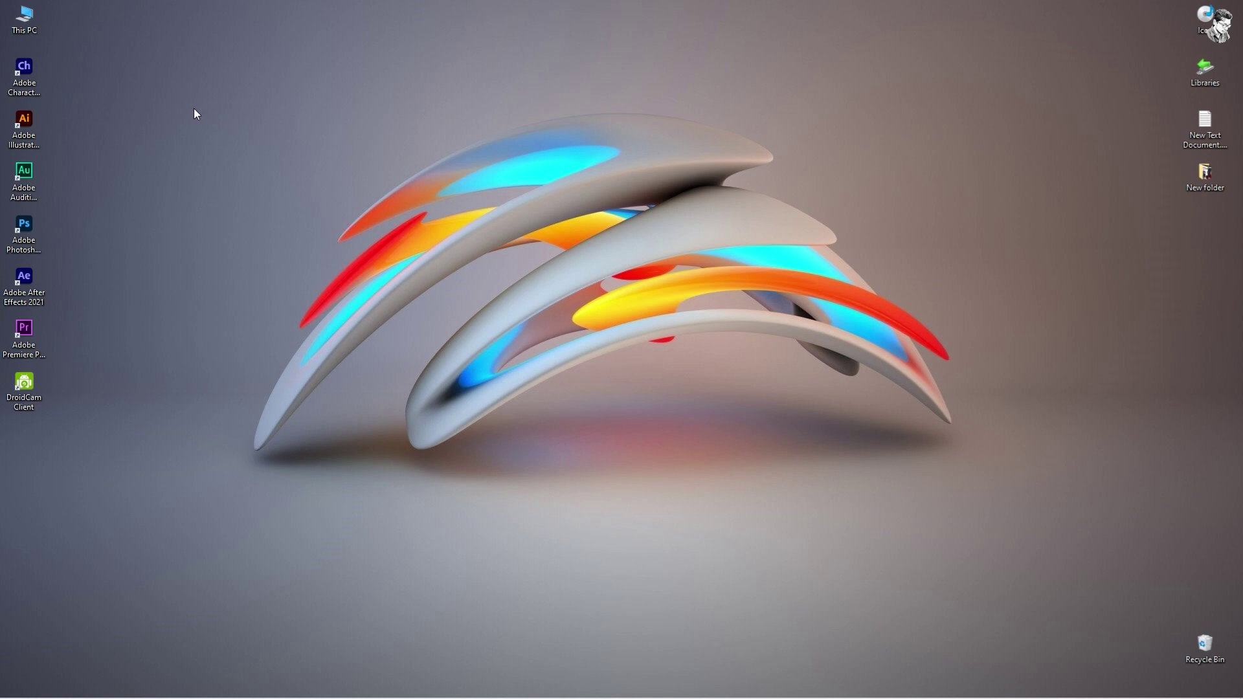
click(220, 268)
Step: Start a new project from the Home screen, bringing up the New Project save dialog
click(38, 78)
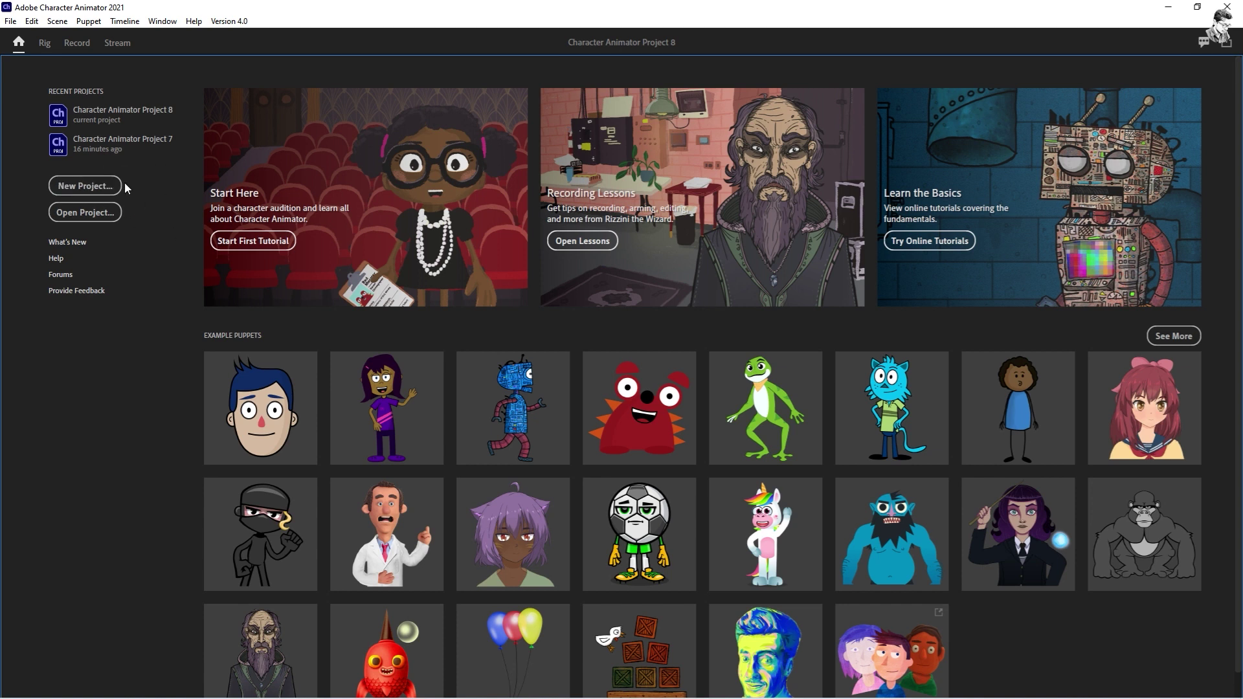
drag(169, 377, 104, 500)
right_click(103, 499)
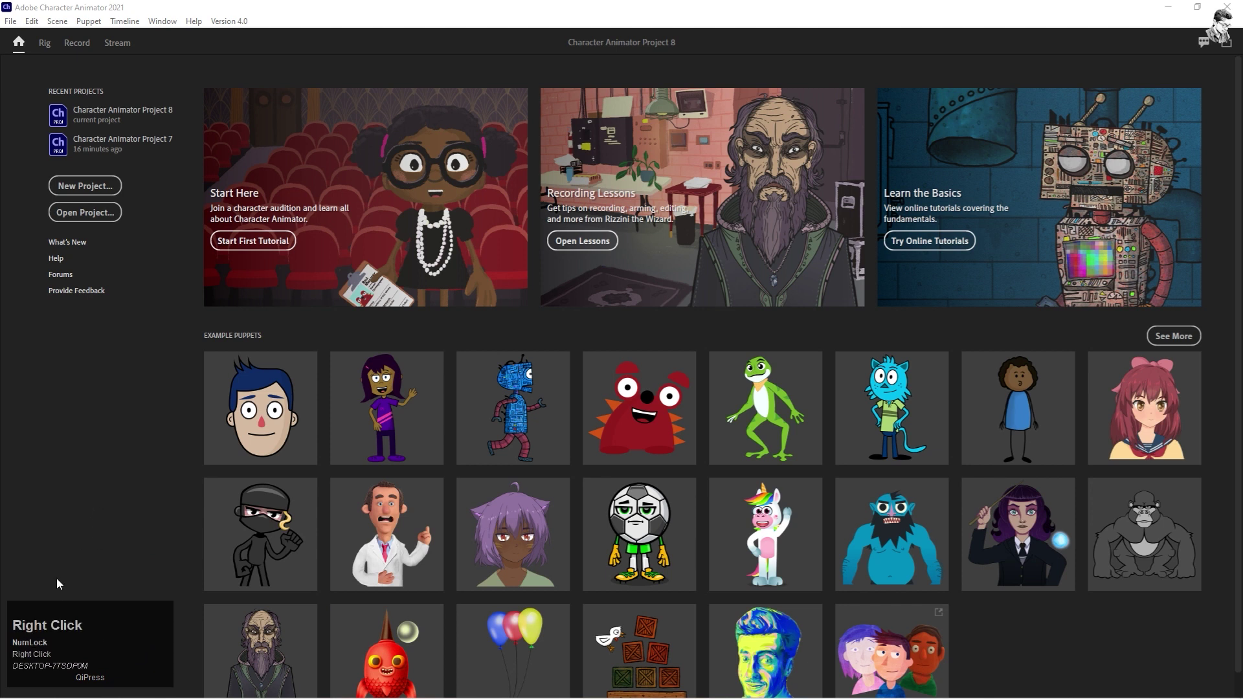
click(73, 555)
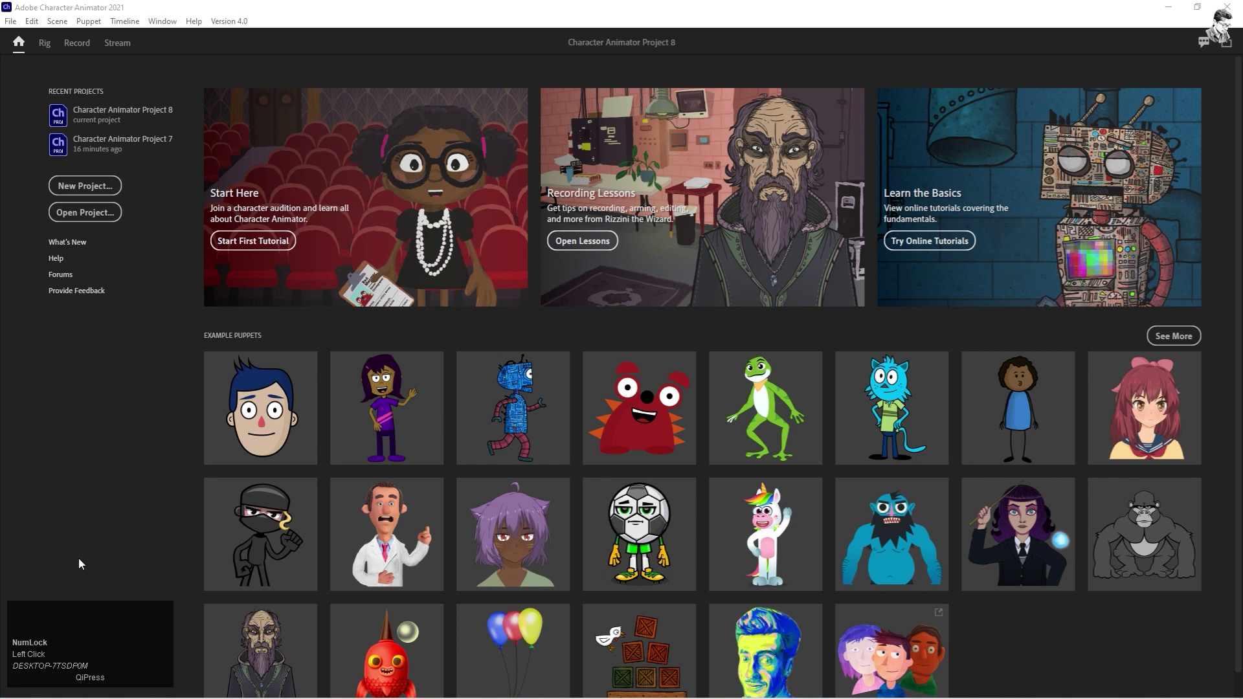
click(80, 573)
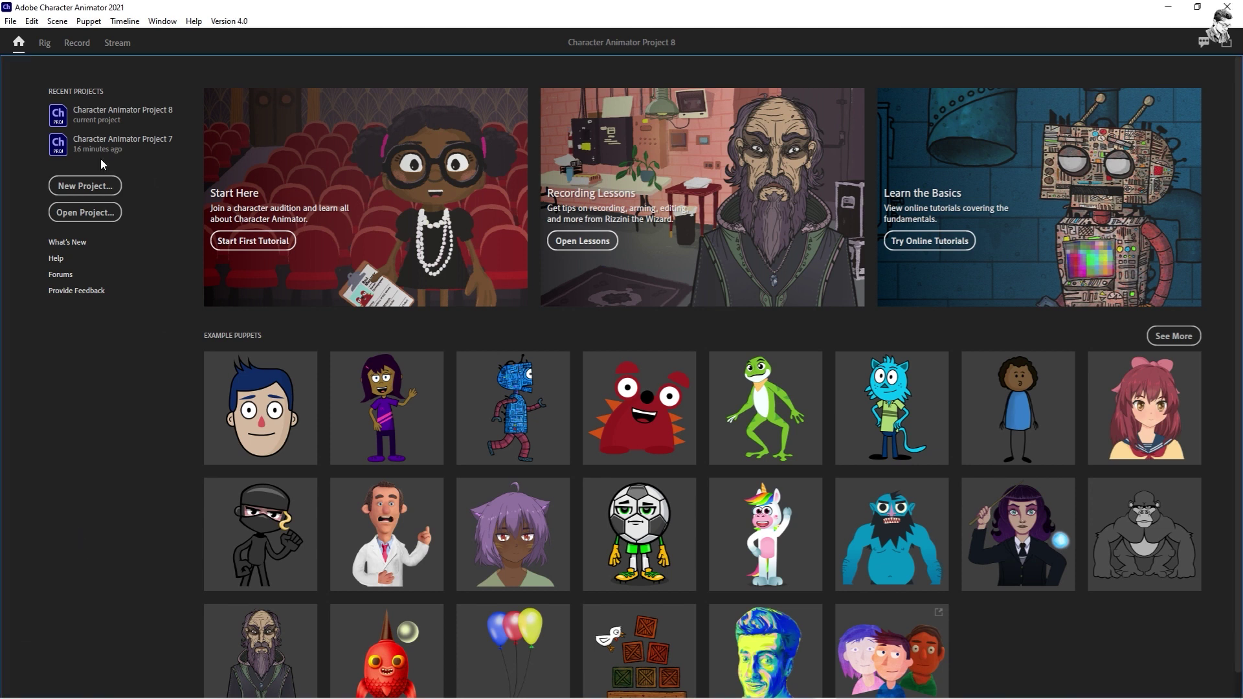
click(92, 191)
Step: Name the new project Class 01 and create it
click(93, 188)
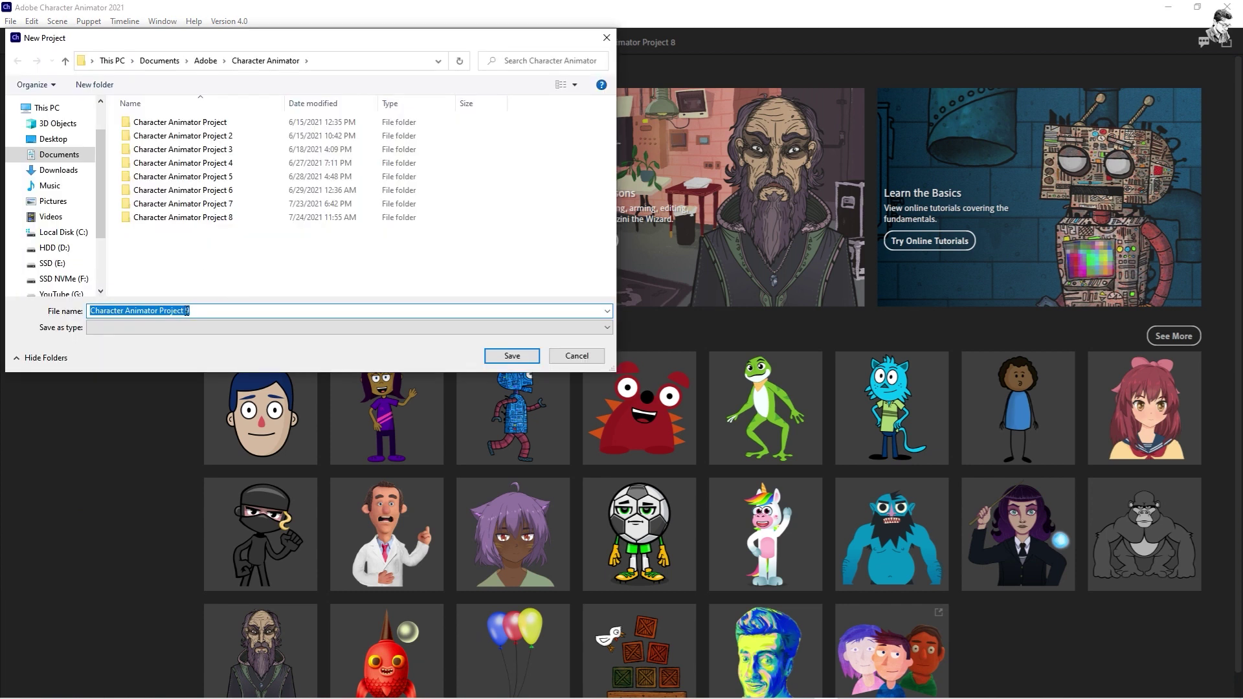
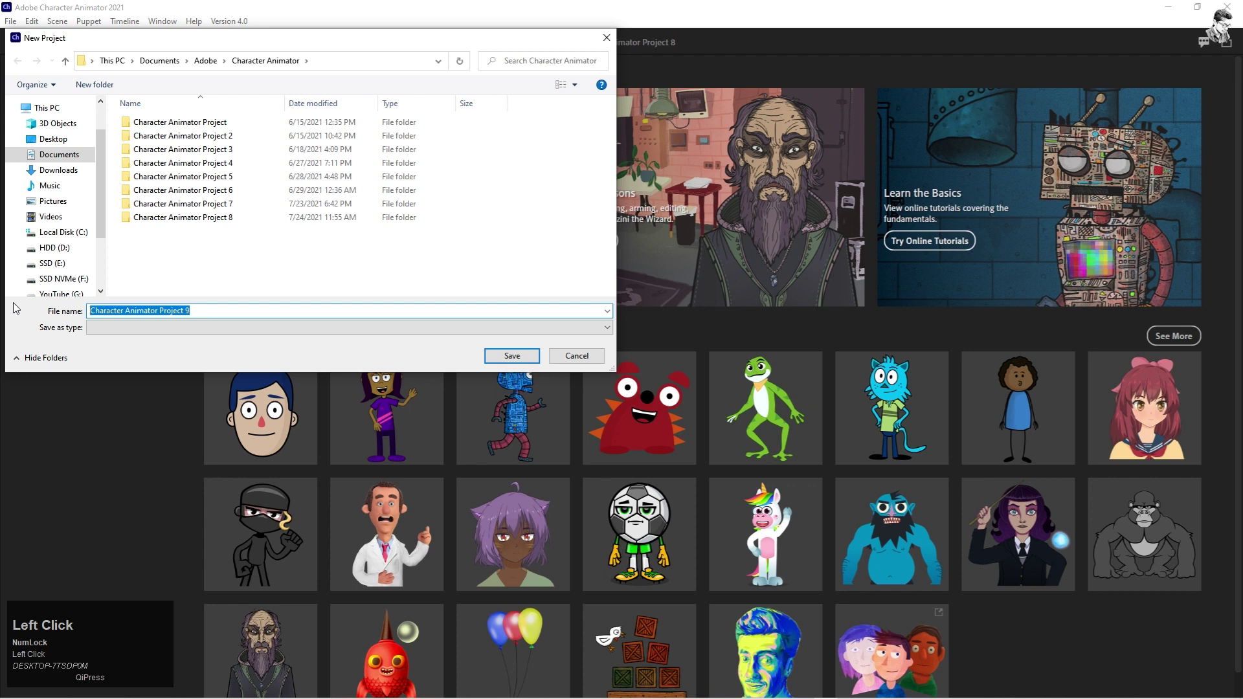
text(la)
key(space)
Step: Switch through the Record, Stream and Rig workspaces of the empty Class 01 project
click(76, 181)
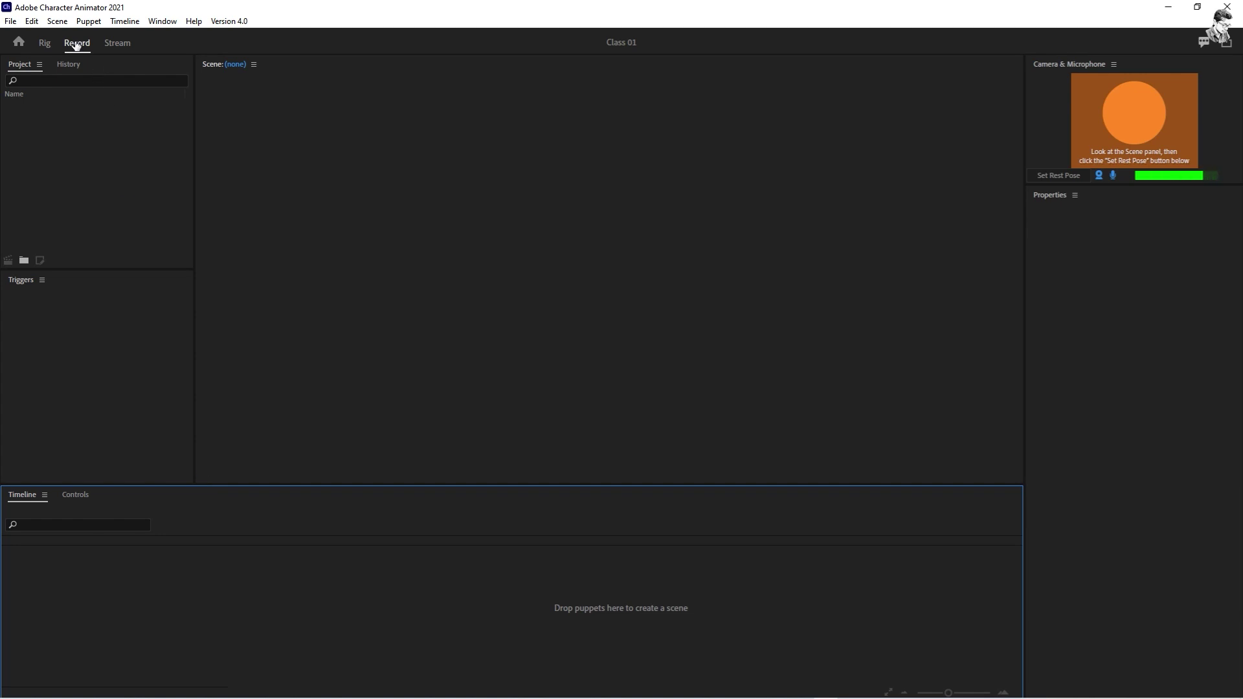
click(117, 45)
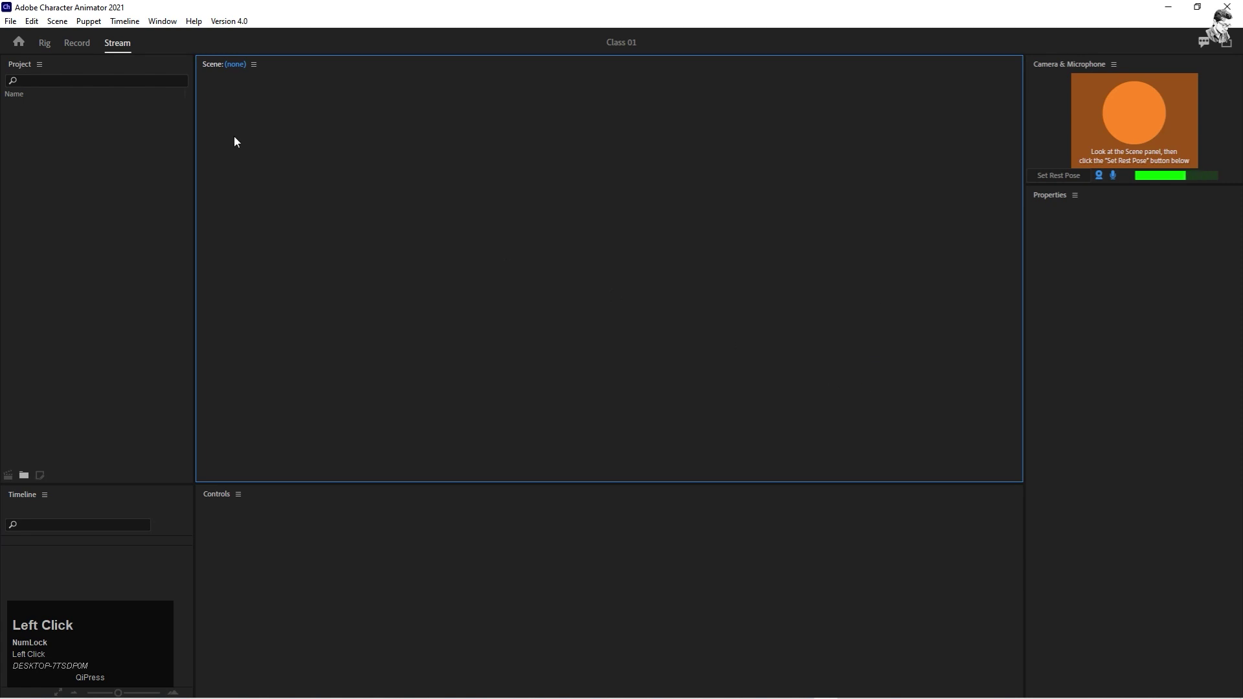
click(48, 47)
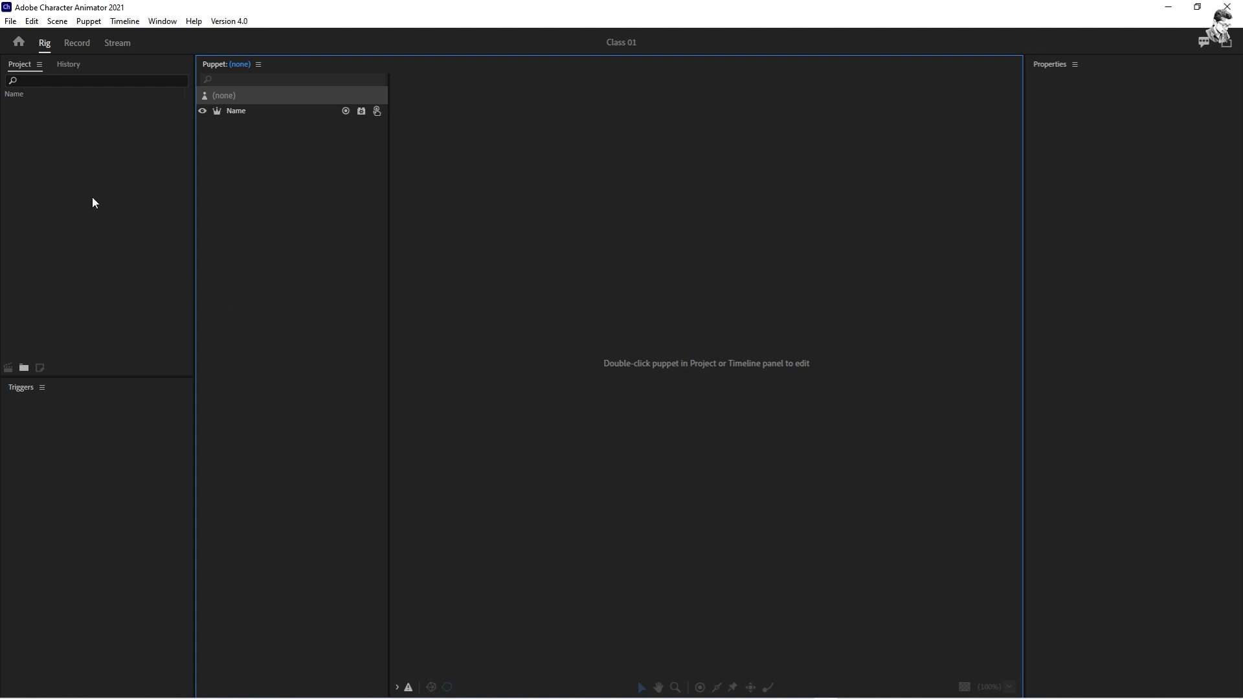
Step: From the home screen, add the Chloe (Photoshop) example puppet to Class 01
click(24, 45)
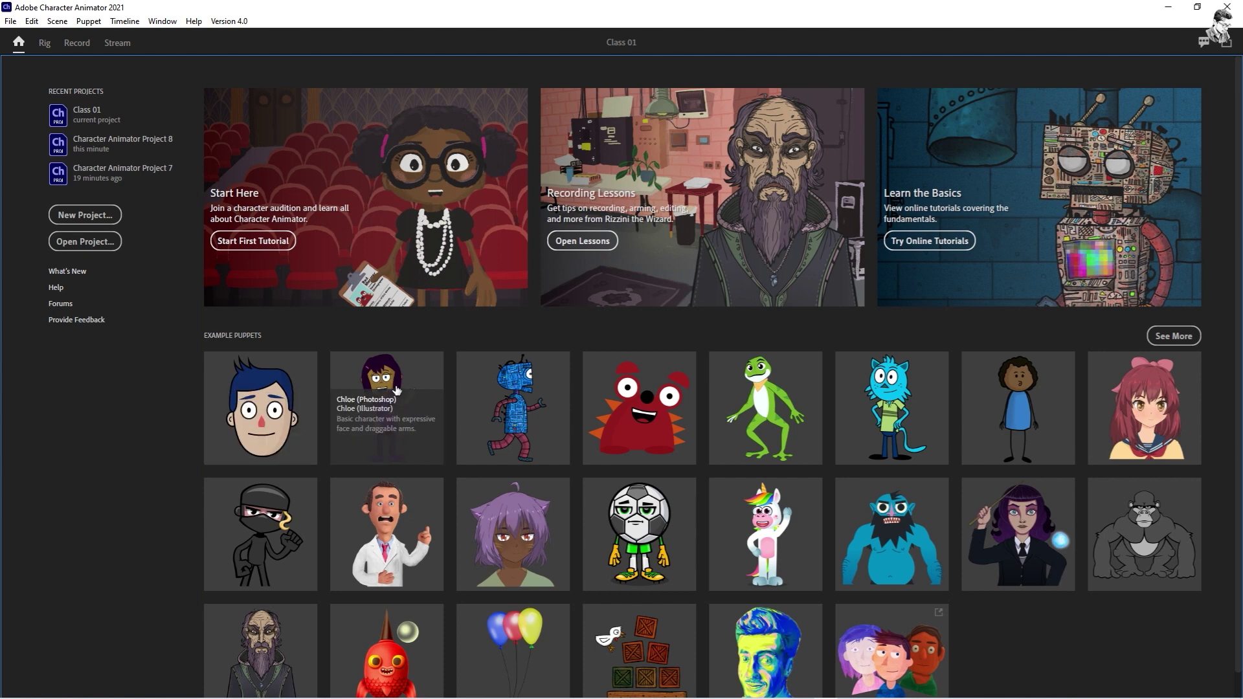
click(404, 385)
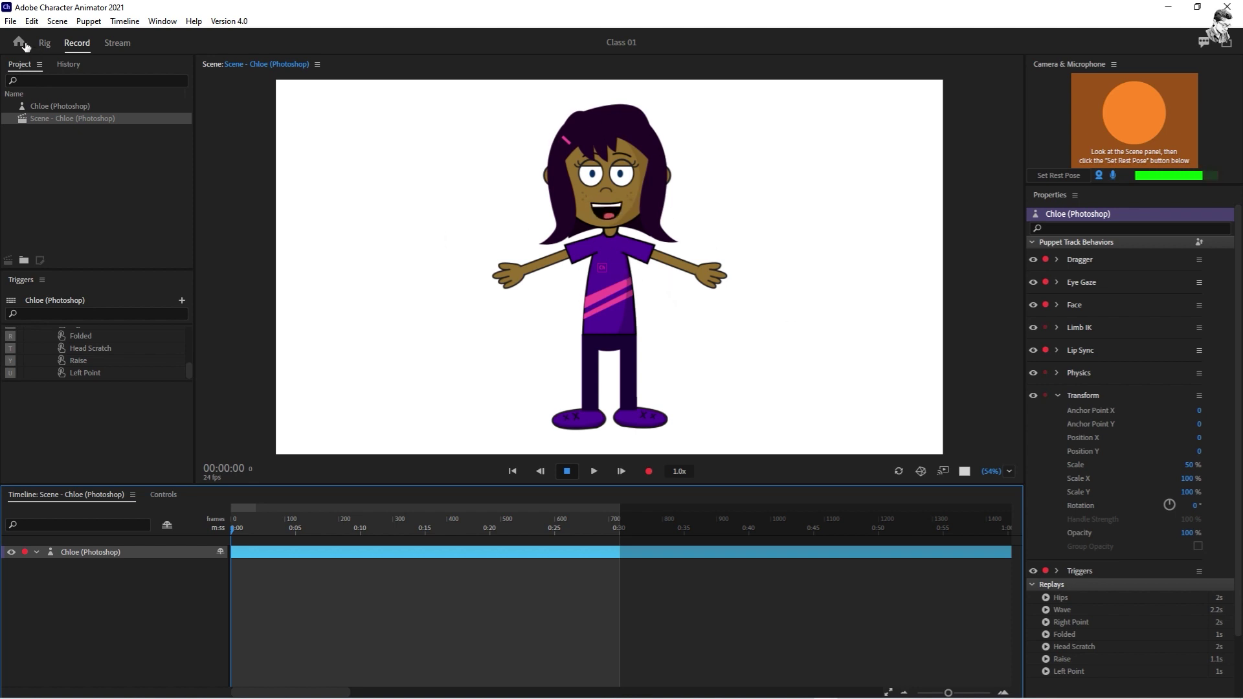
Step: In Rig mode, inspect the Dangle handles on Chloe's Head group and Hair3/Hair2 layers
click(43, 46)
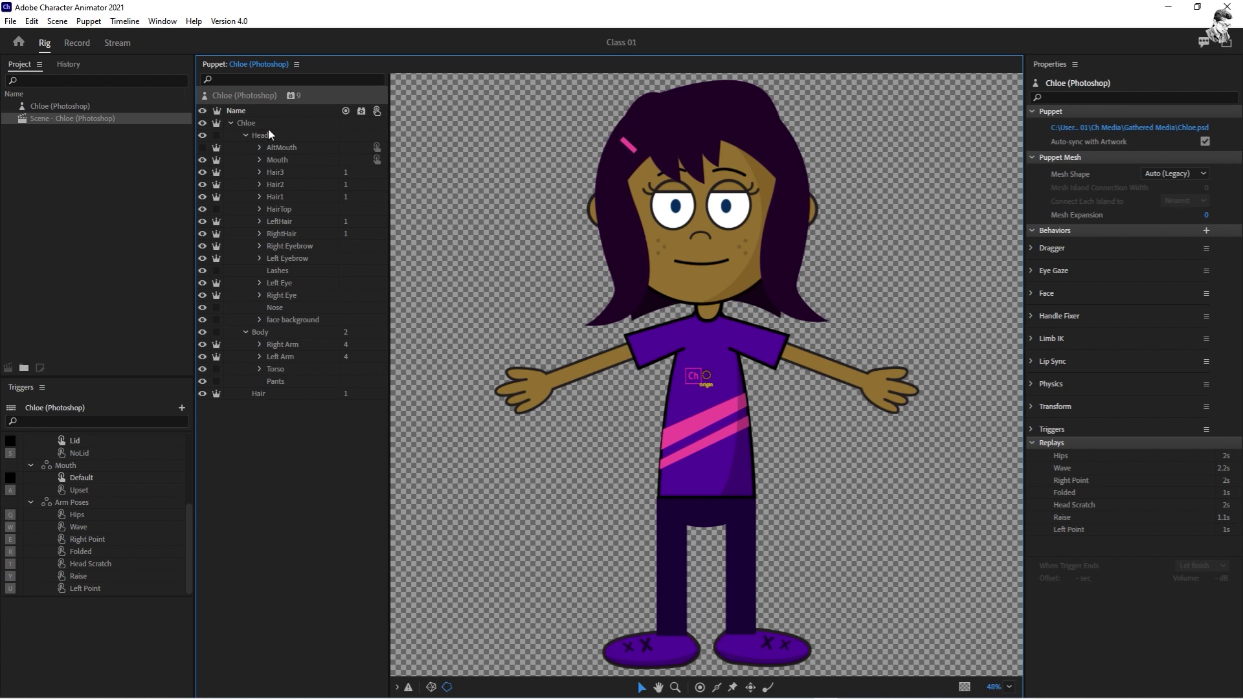
click(262, 139)
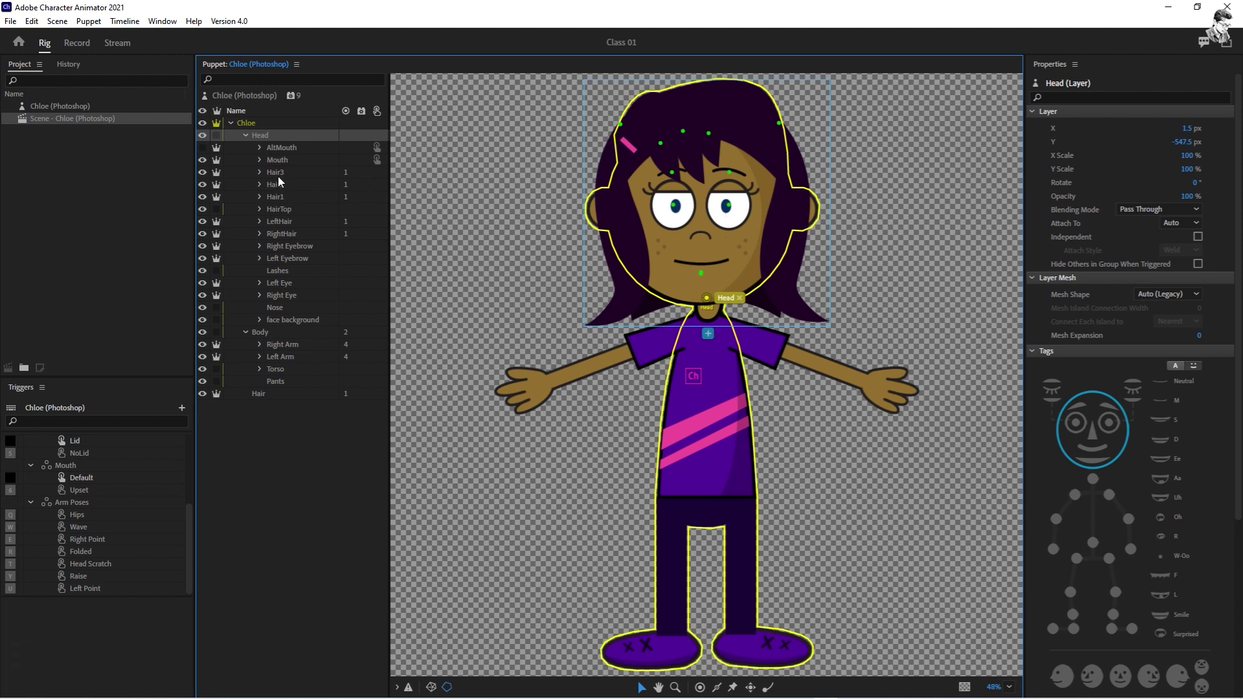
click(282, 175)
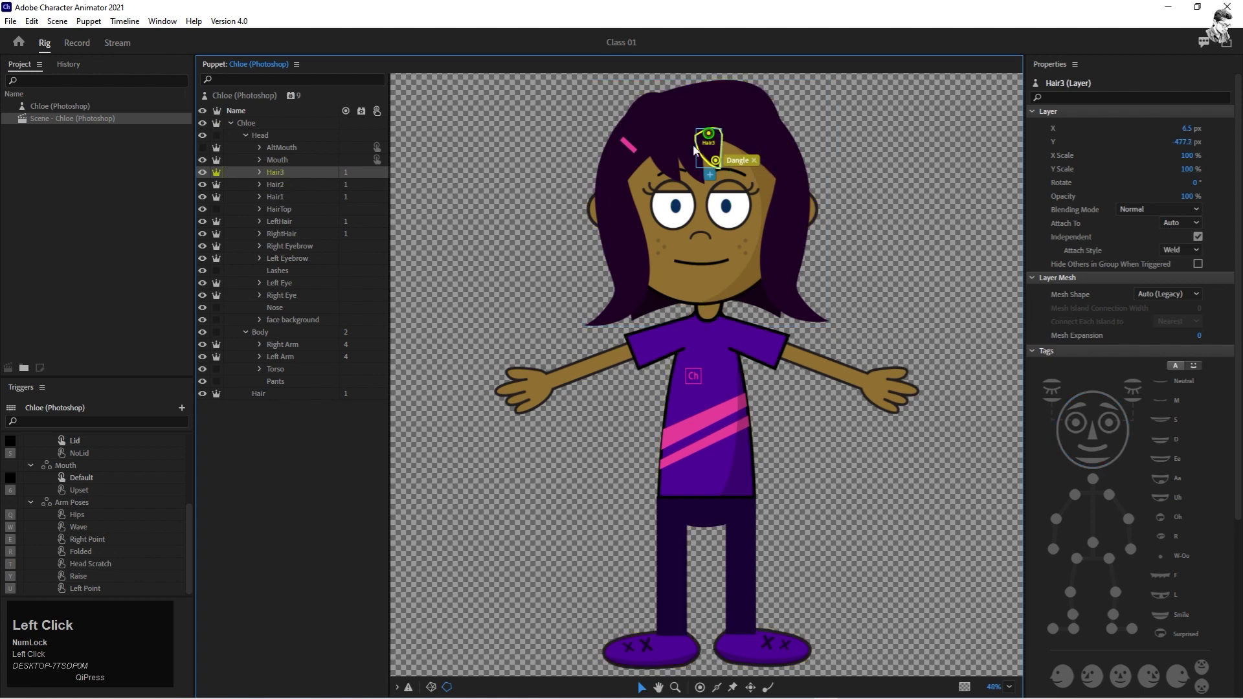
click(311, 186)
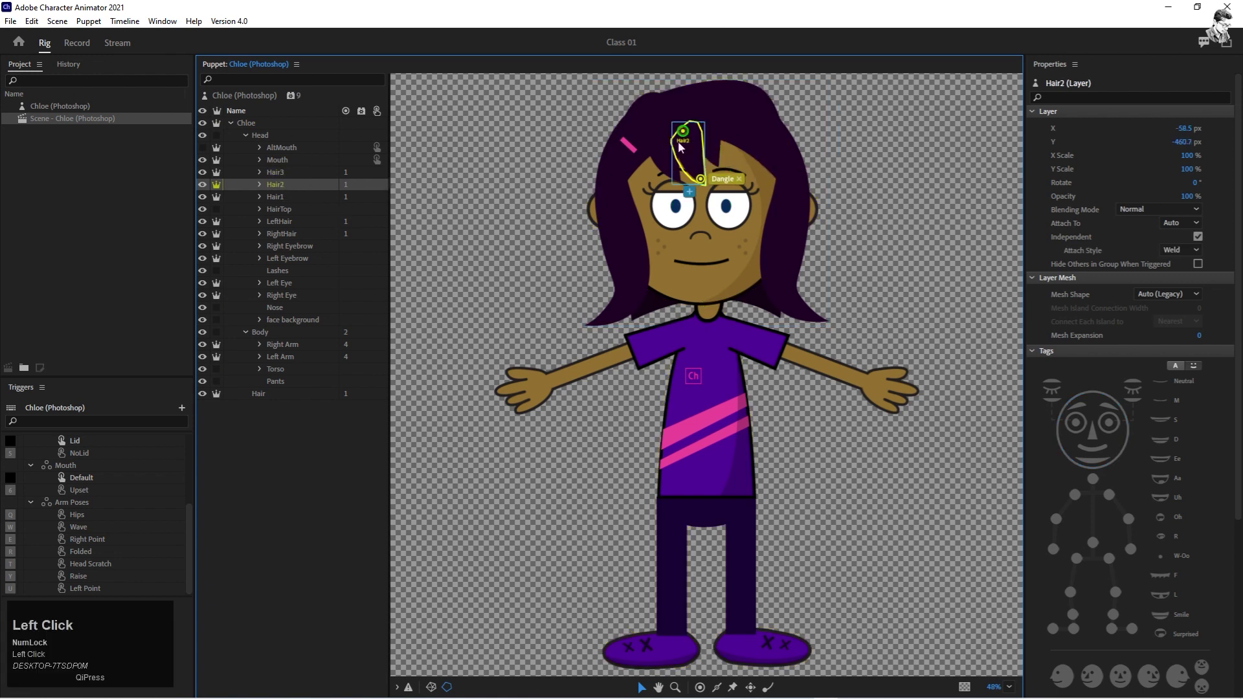
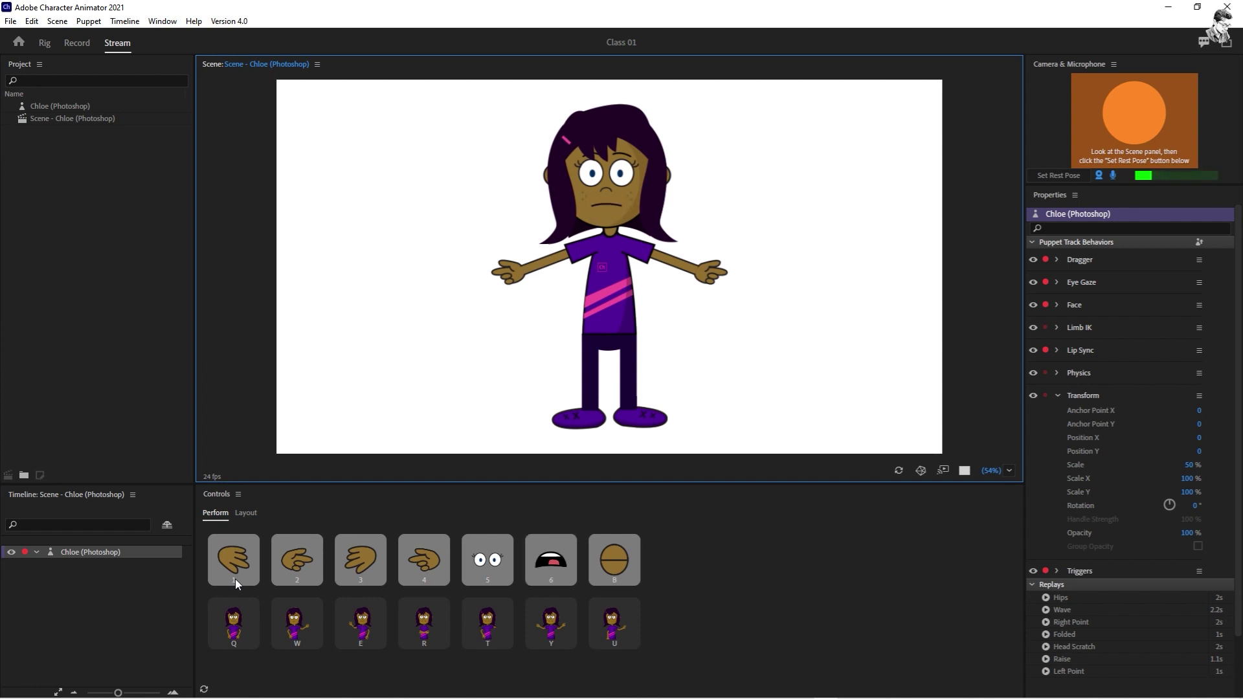
Step: Trigger Chloe's arm poses live: hands on hips, point, folded arms, head scratch, wave
key(b)
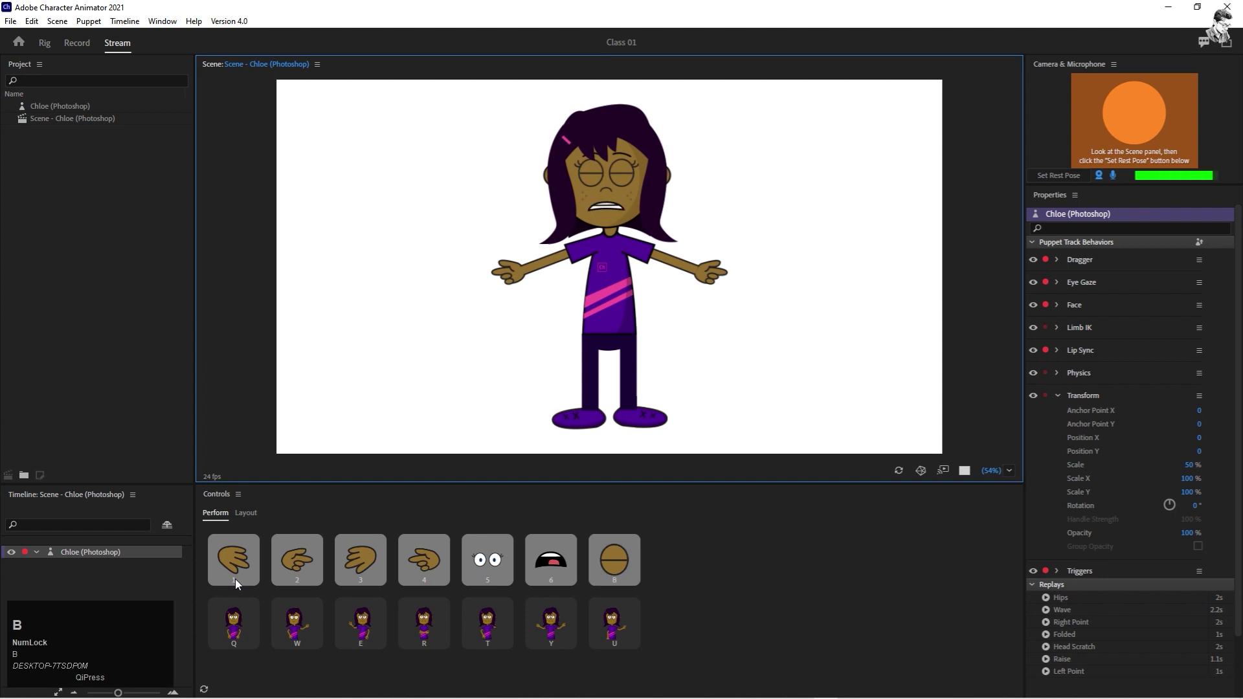
key(b)
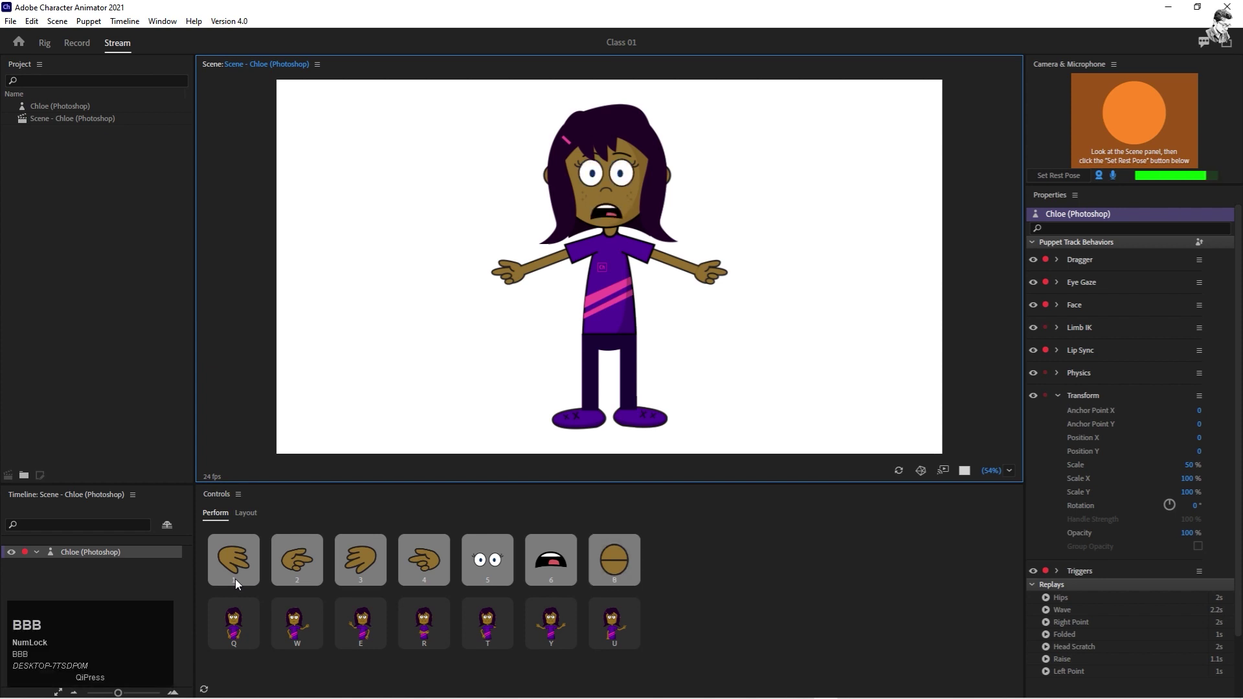
text(bbb)
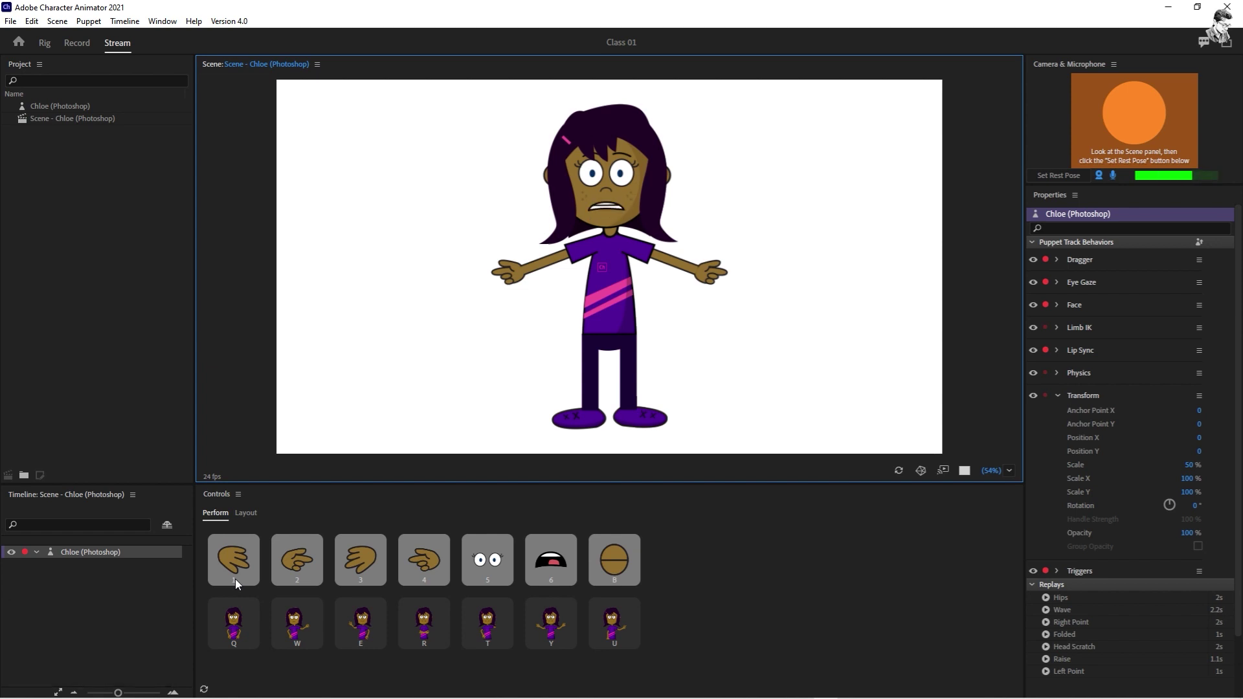
key(q)
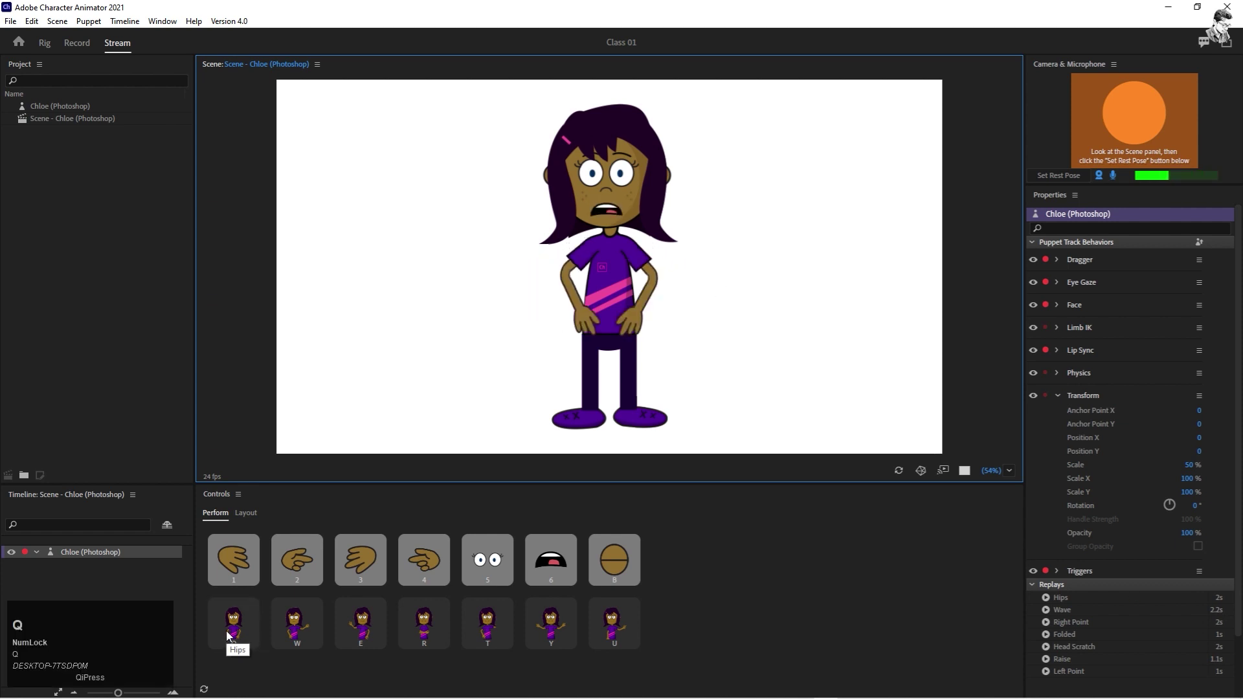
key(w)
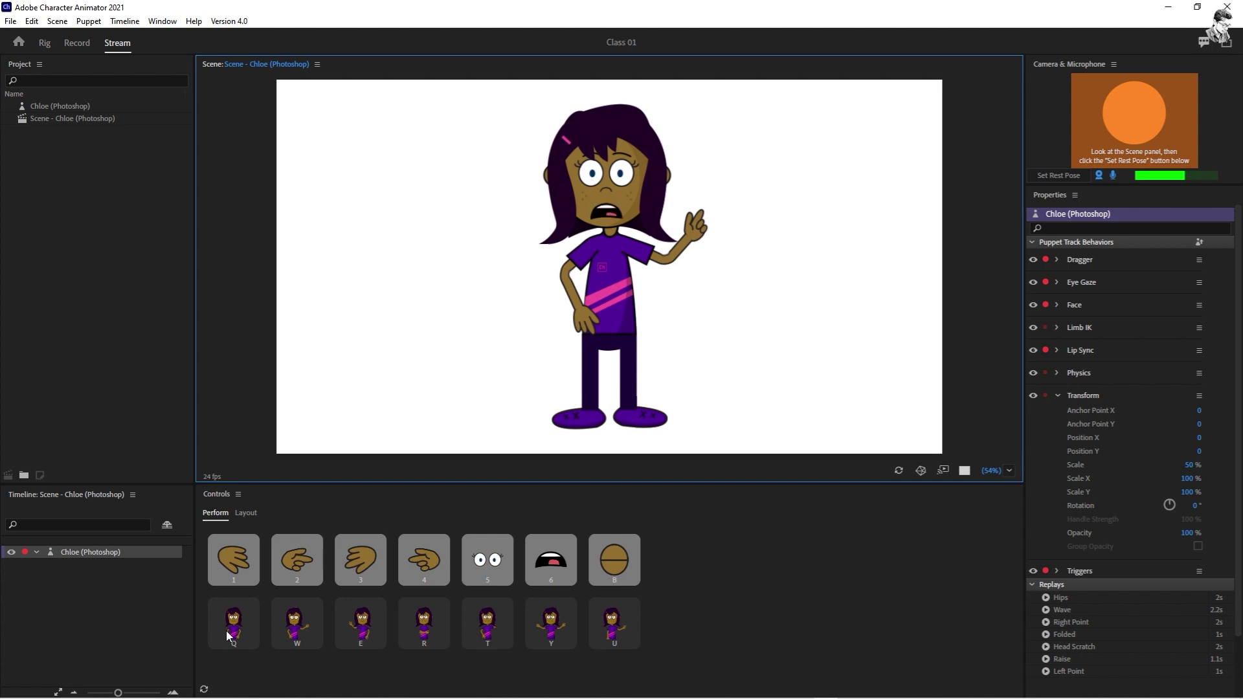
key(e)
key(r)
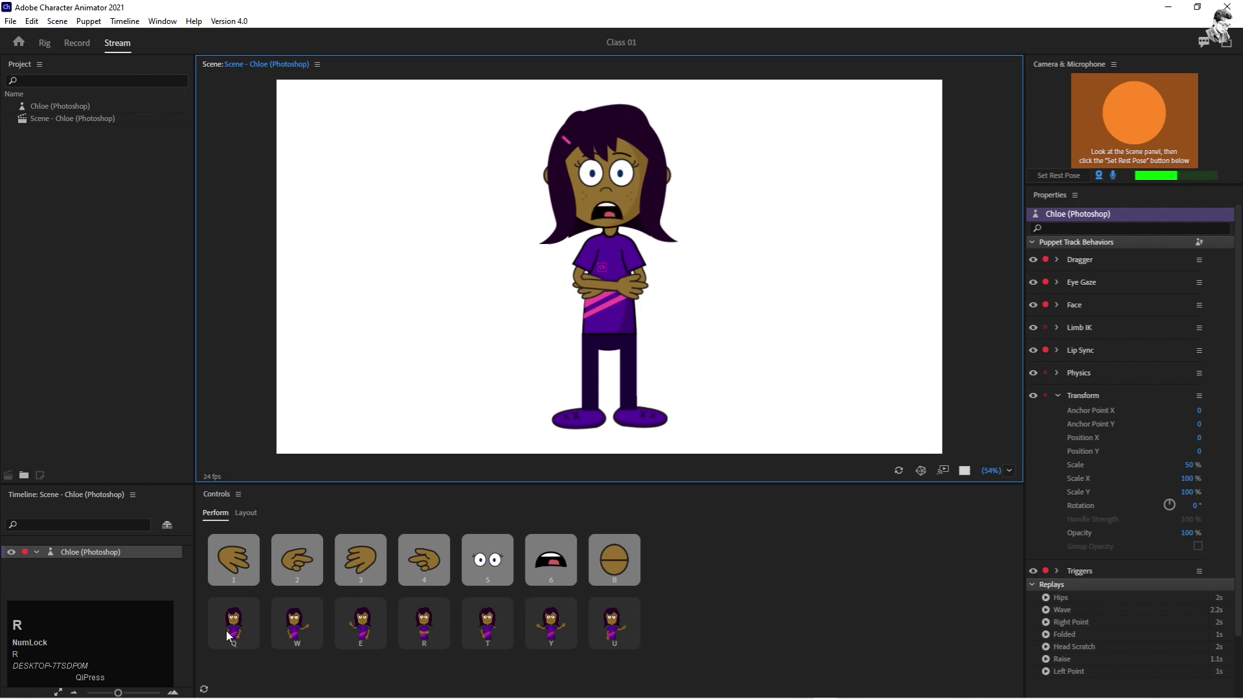
key(t)
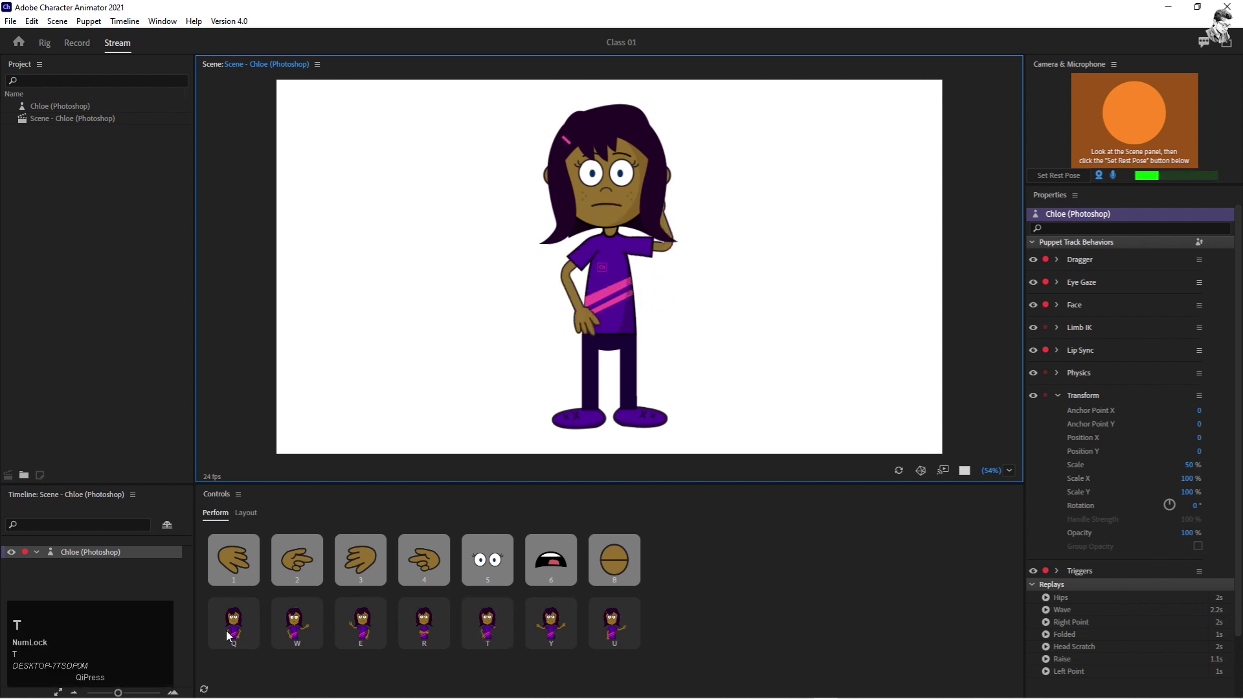
key(y)
key(u)
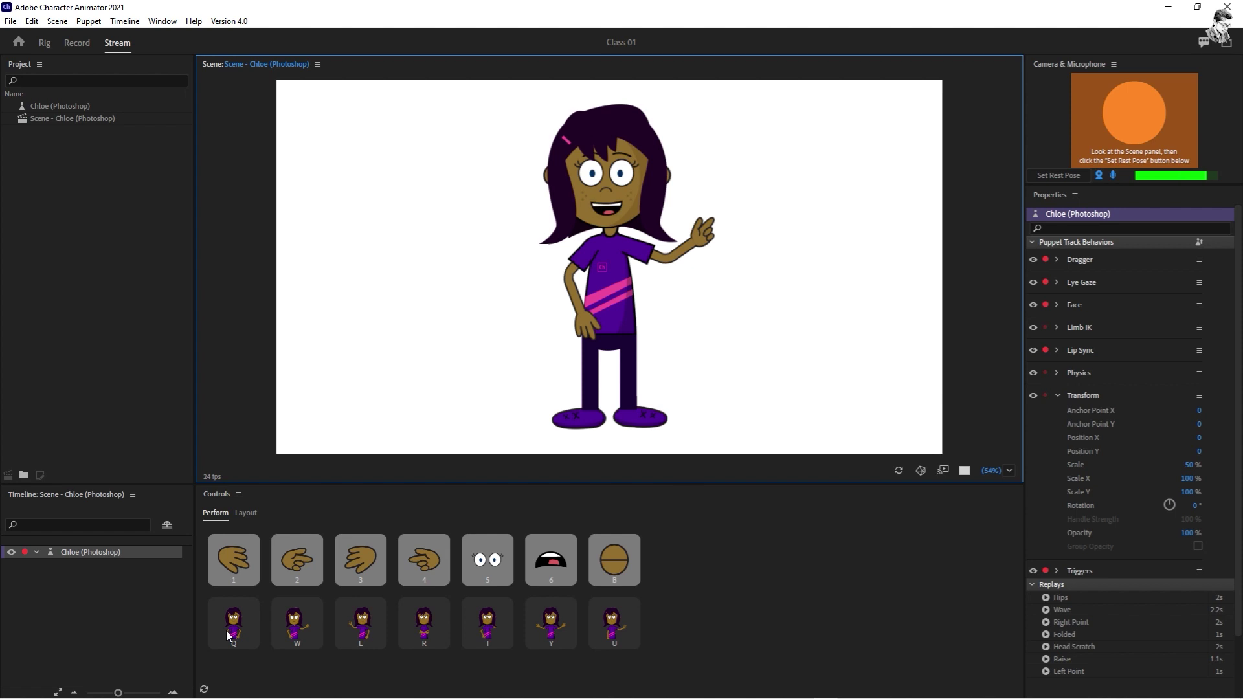
Step: Switch the Chloe scene to Record mode showing the Triggers and Timeline panels
click(415, 553)
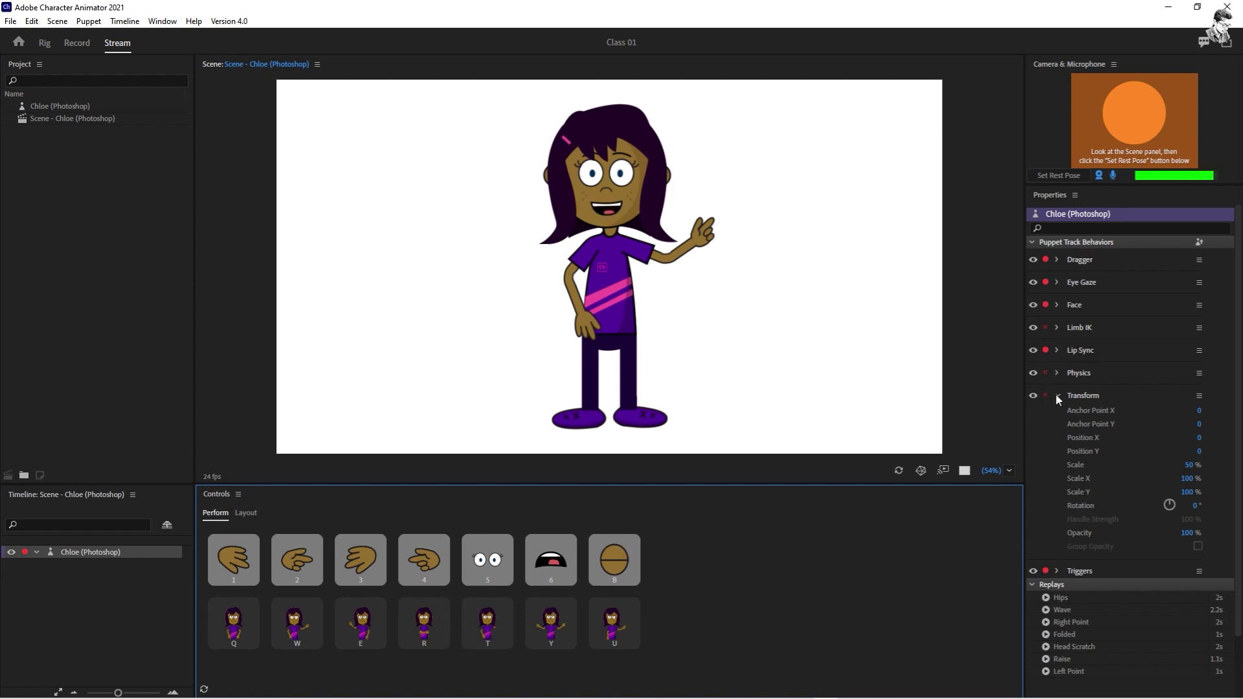
click(1062, 400)
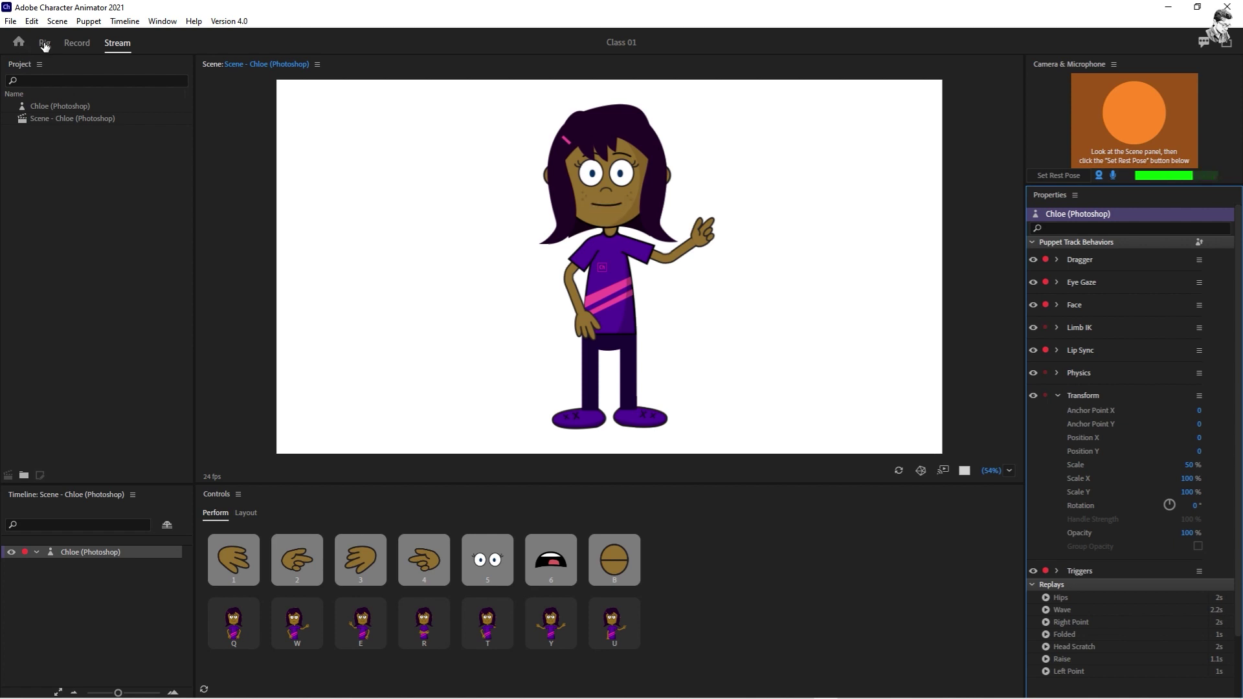
Step: Scroll the Triggers panel to Chloe's Blink, Left Hand and Right Hand trigger sets
double_click(80, 47)
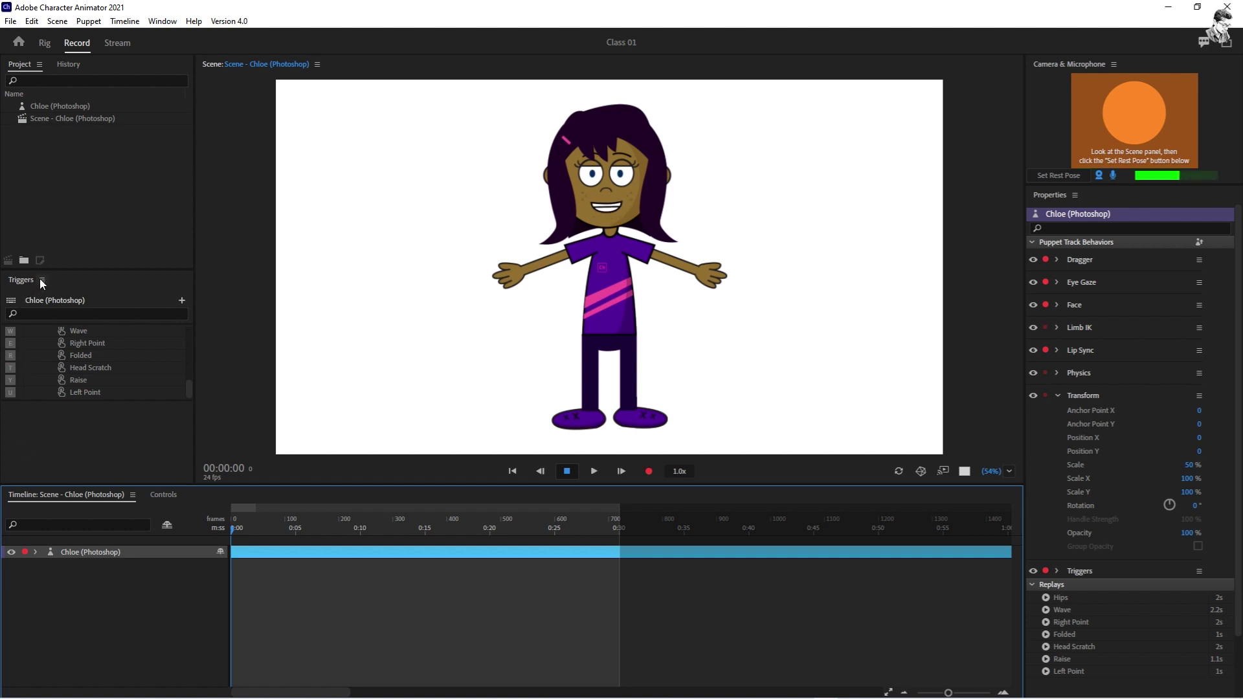
scroll(down, 3)
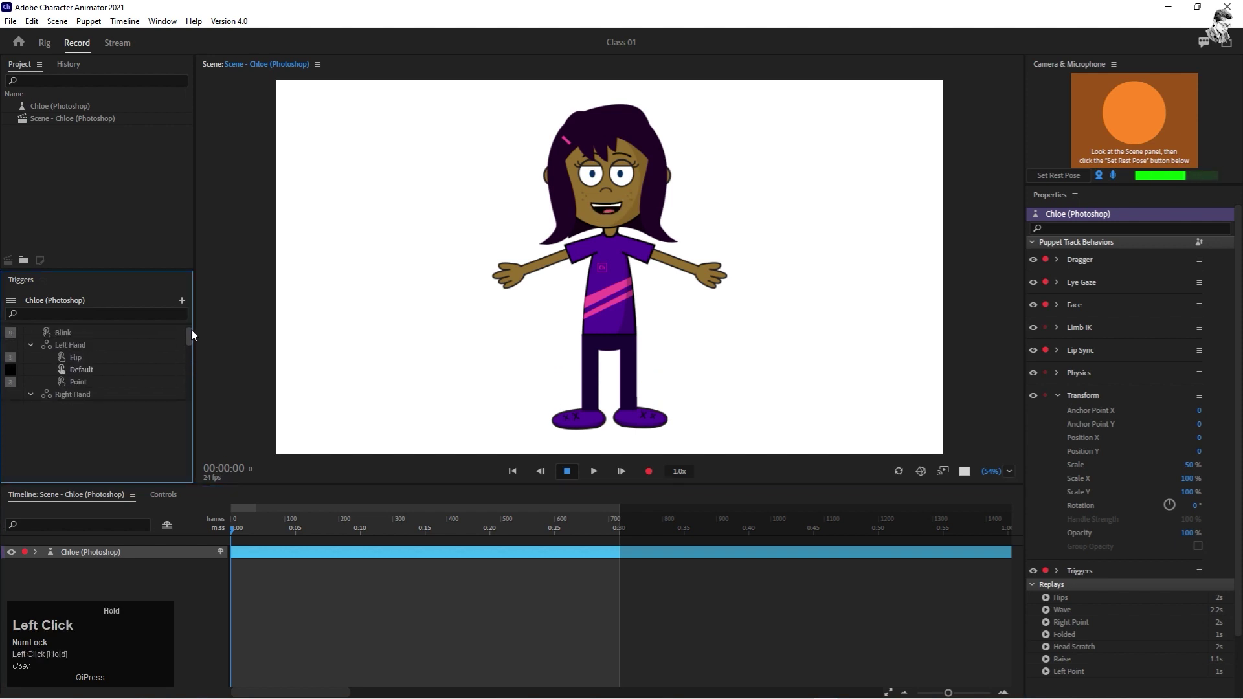
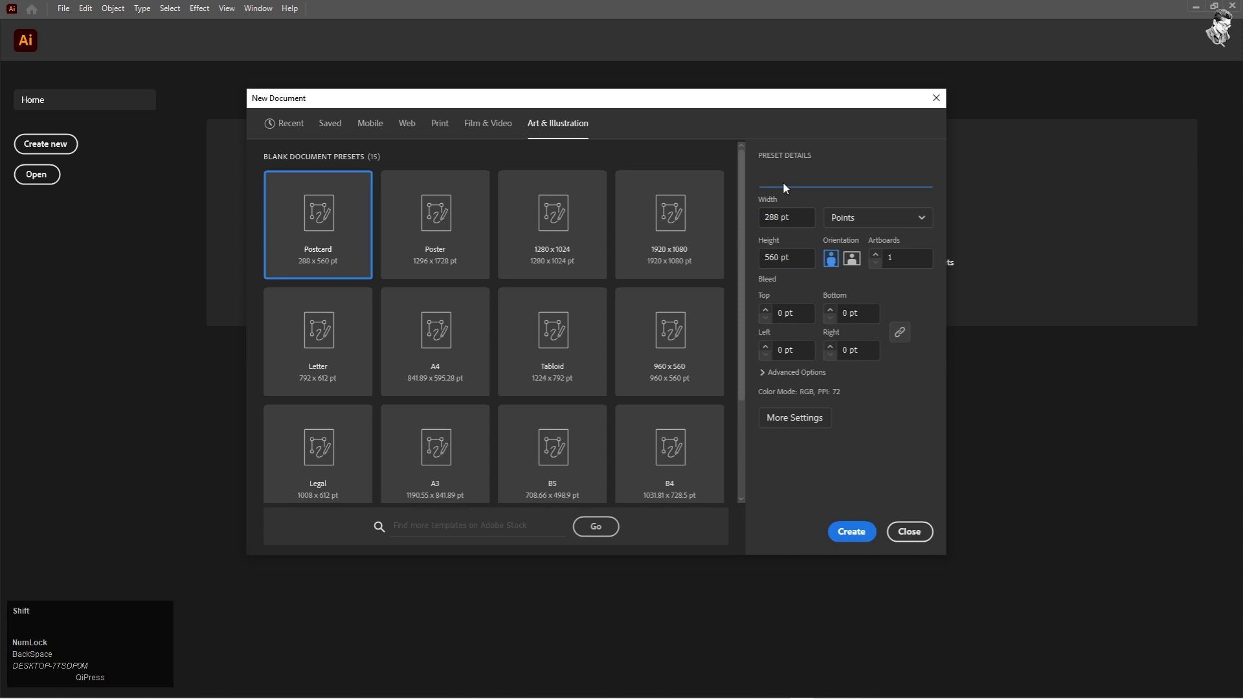
Step: Set the new document to Charater 1, 1920×1080 px, one artboard, landscape orientation
key(BackSpace)
text(HackSpace)
key(h)
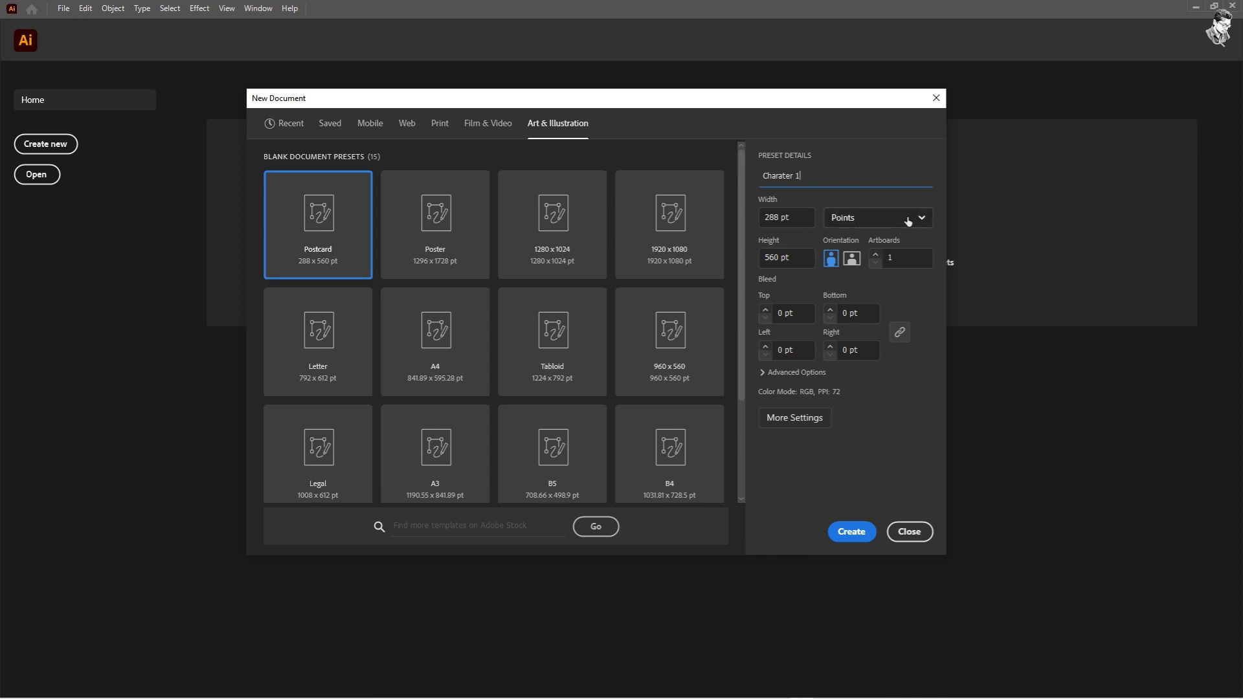
click(925, 219)
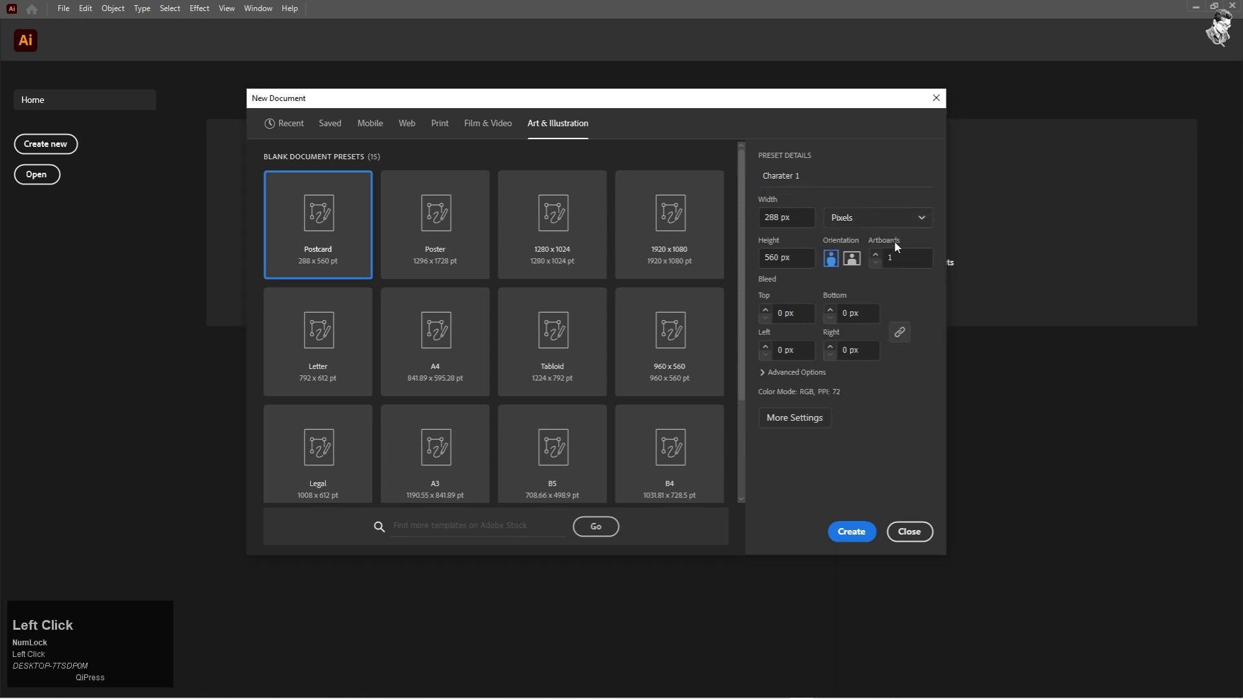
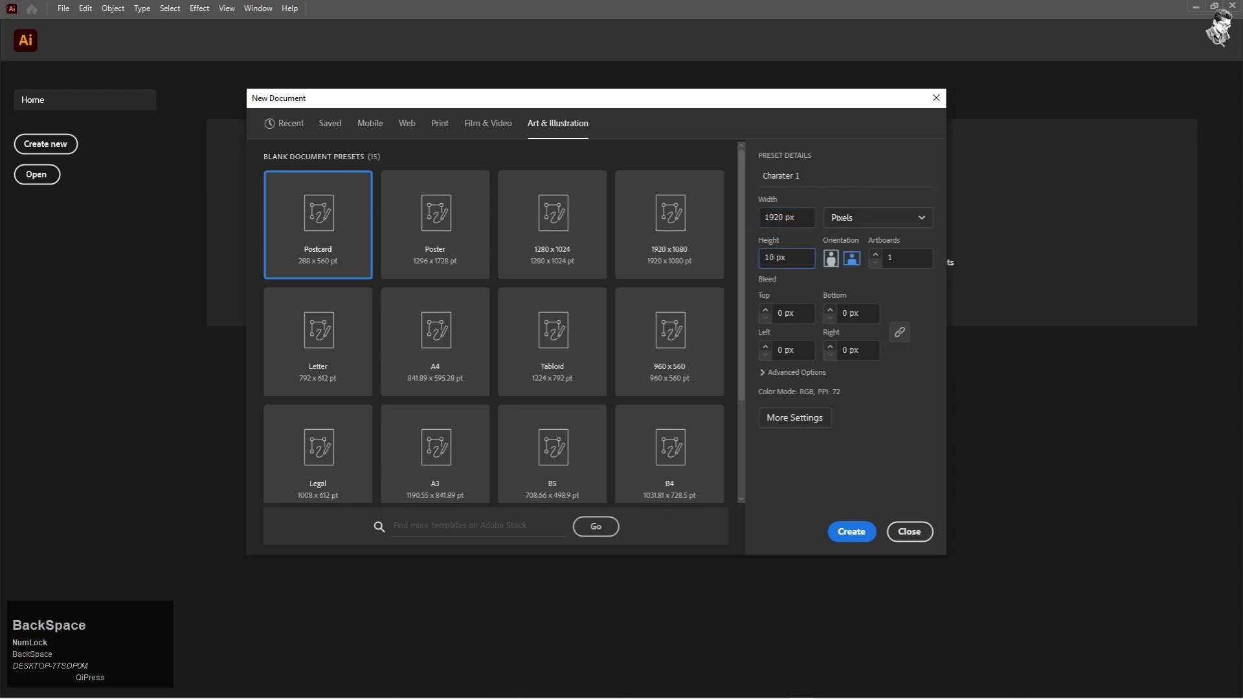
click(906, 296)
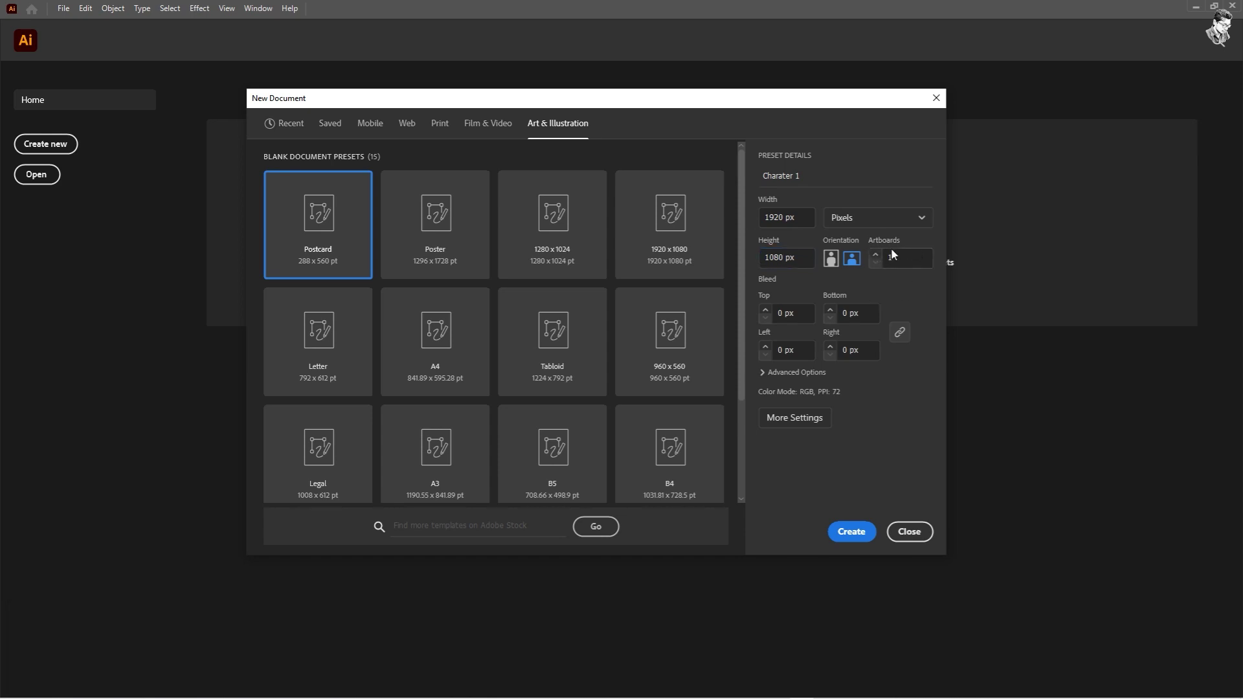
click(880, 254)
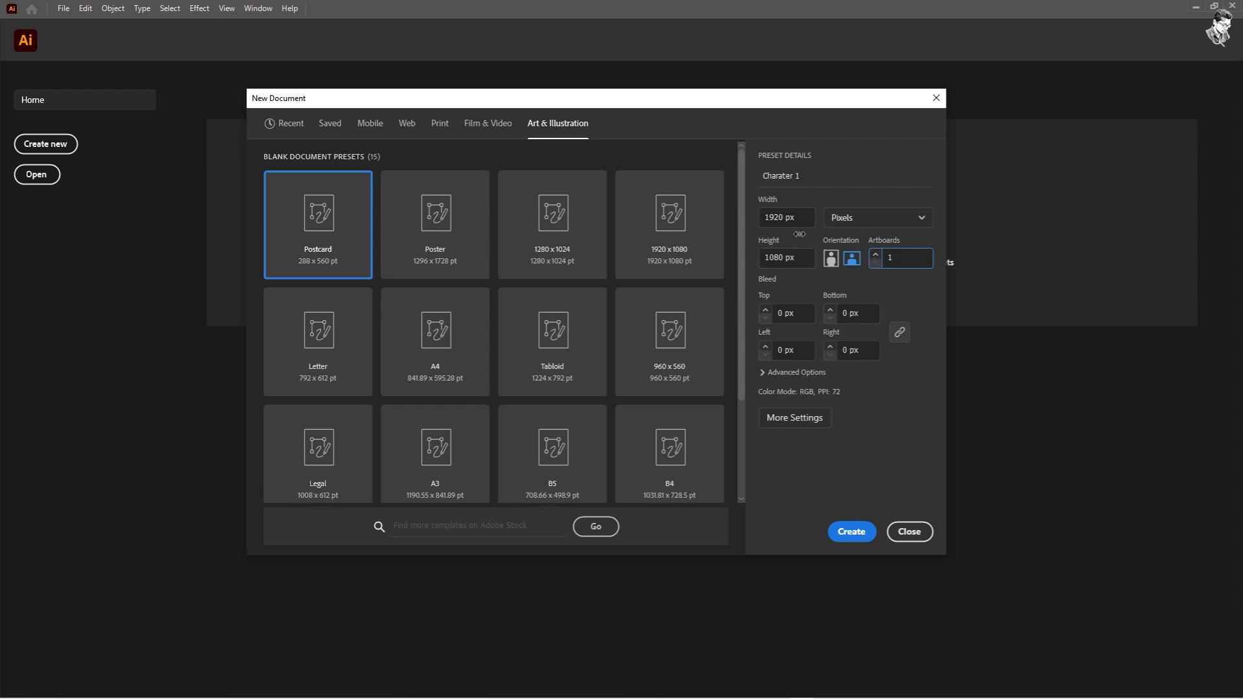
click(832, 265)
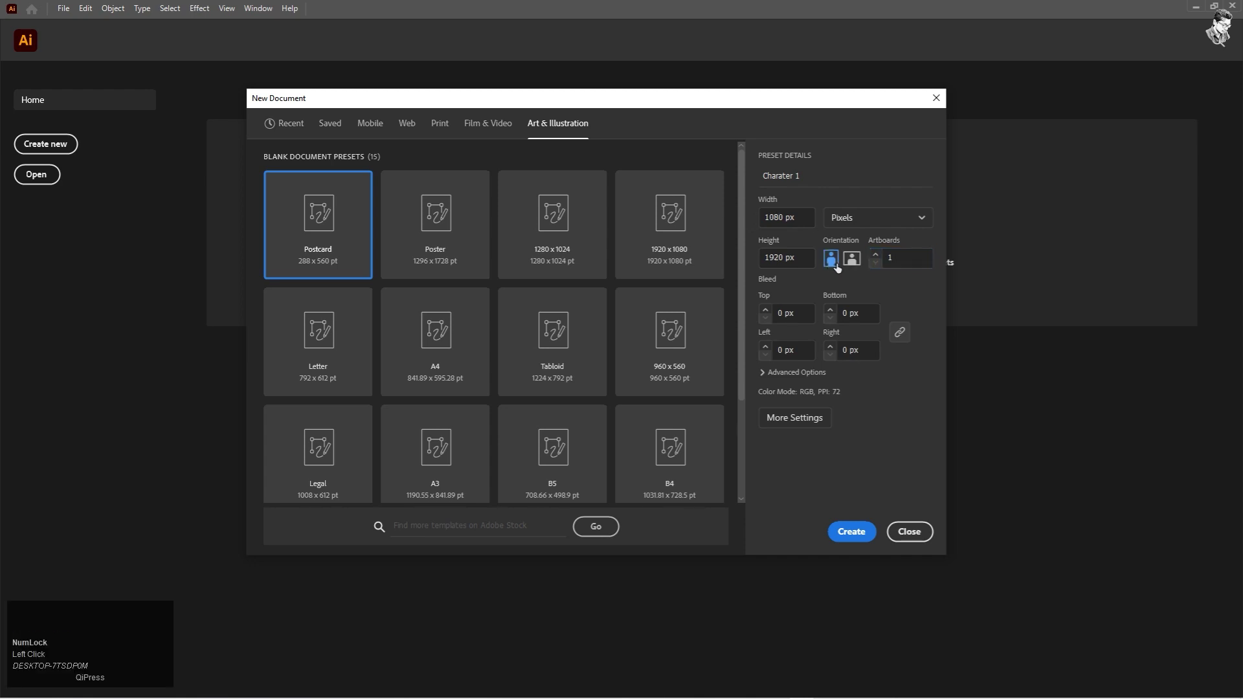
click(853, 262)
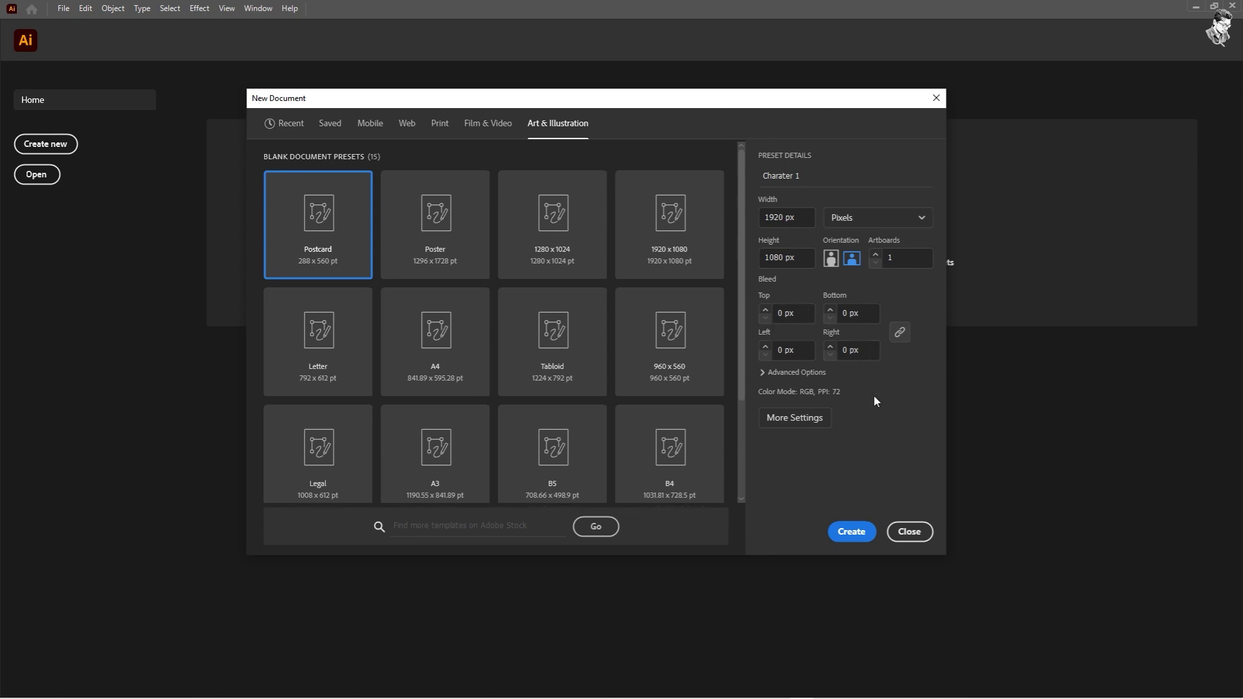
Step: Confirm the advanced options: RGB colour, Screen (72 ppi) raster effects and Default preview mode
drag(764, 376, 904, 387)
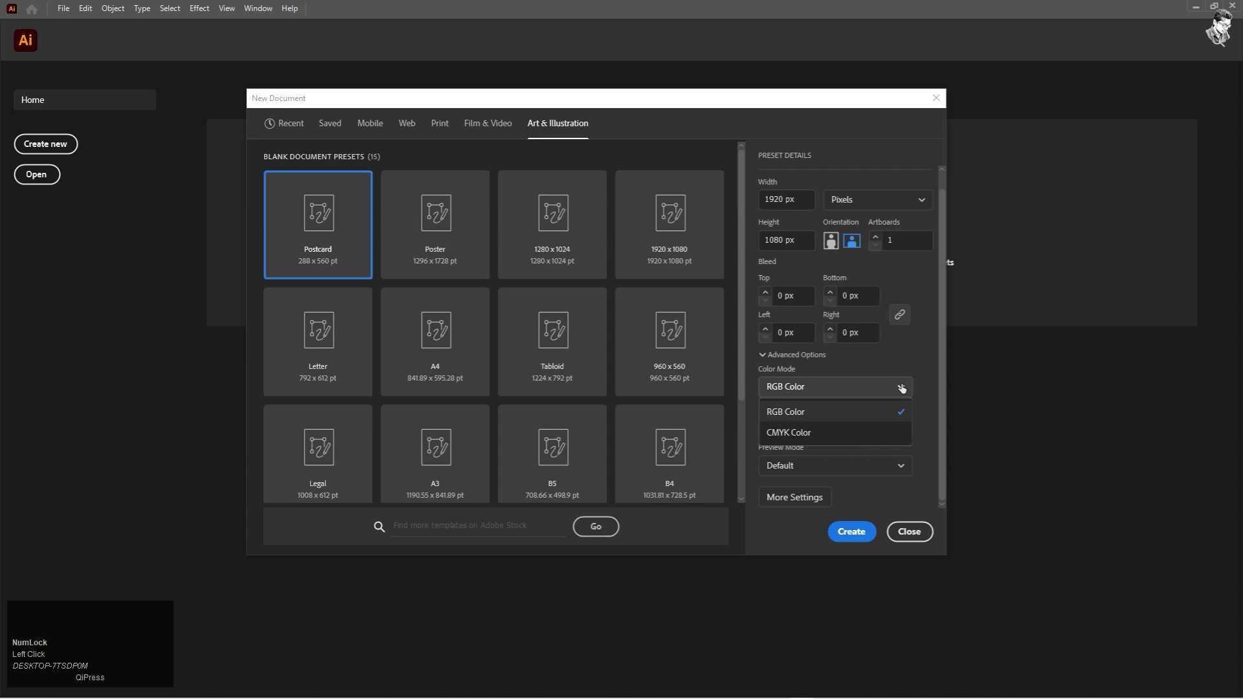
click(831, 410)
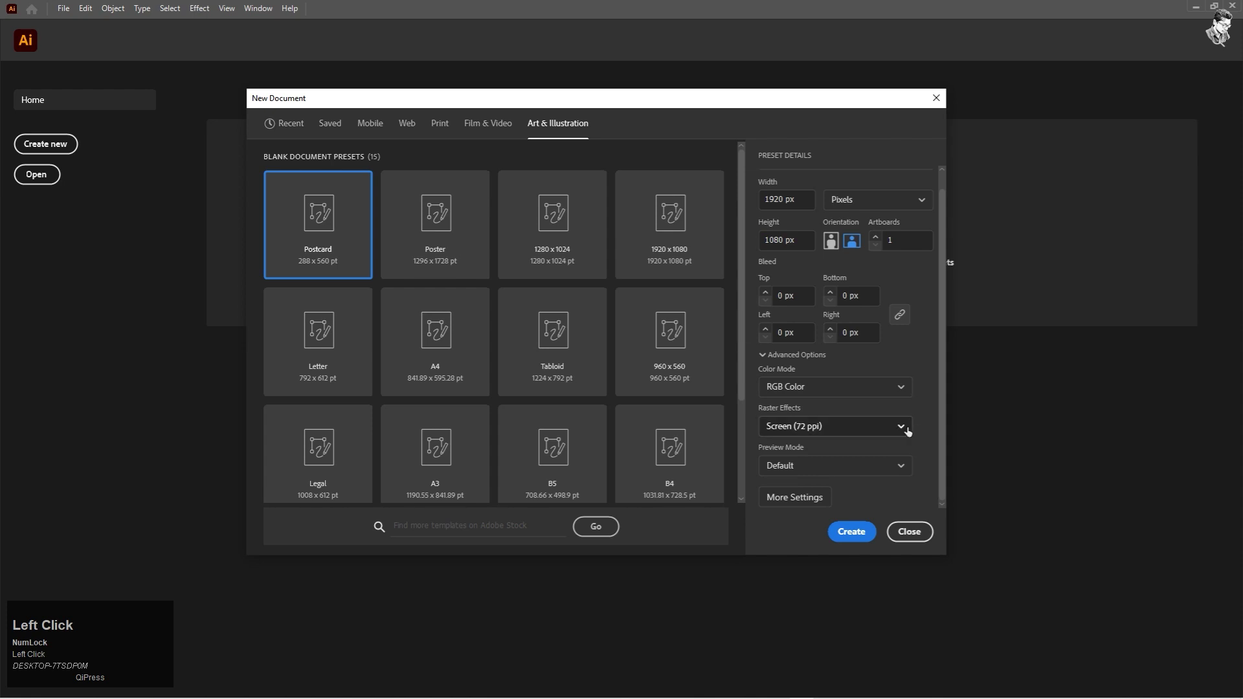
click(903, 431)
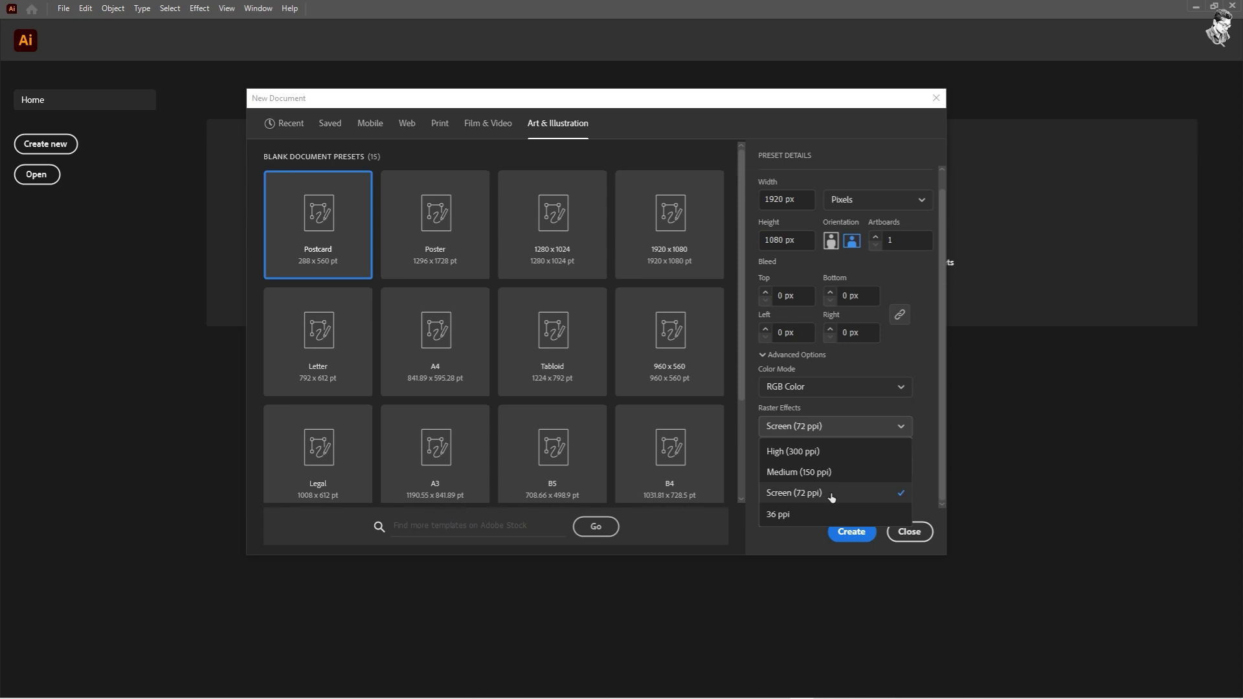
click(834, 496)
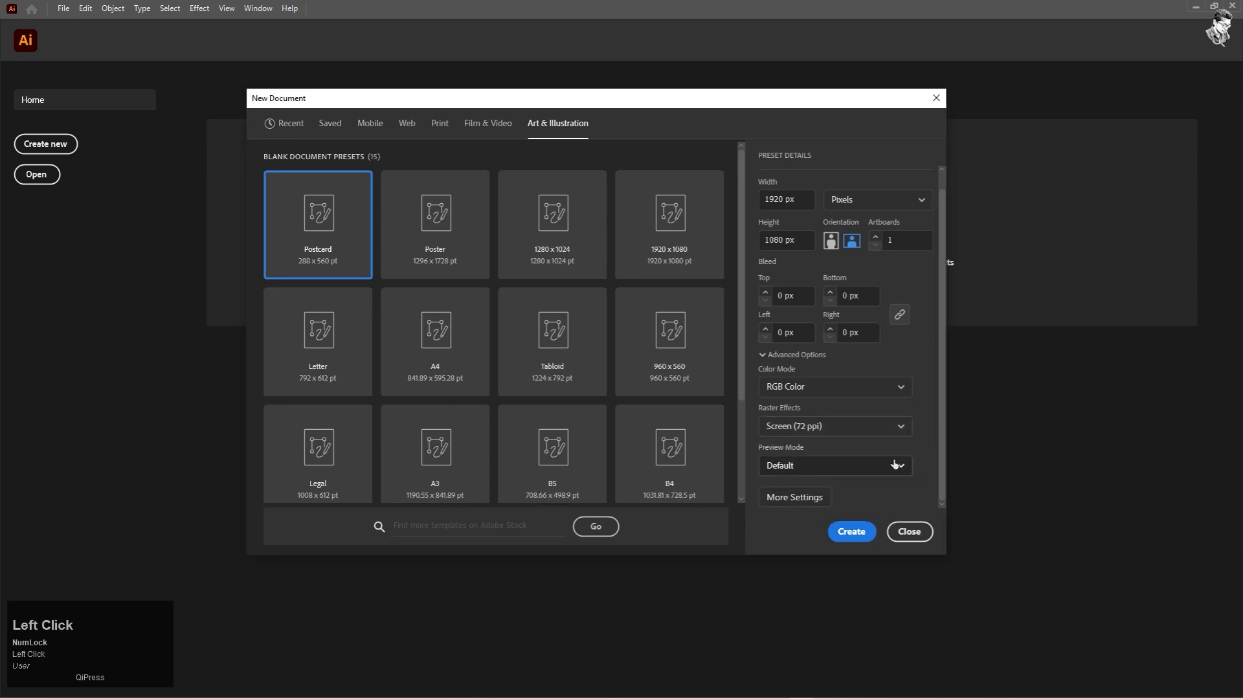
click(866, 468)
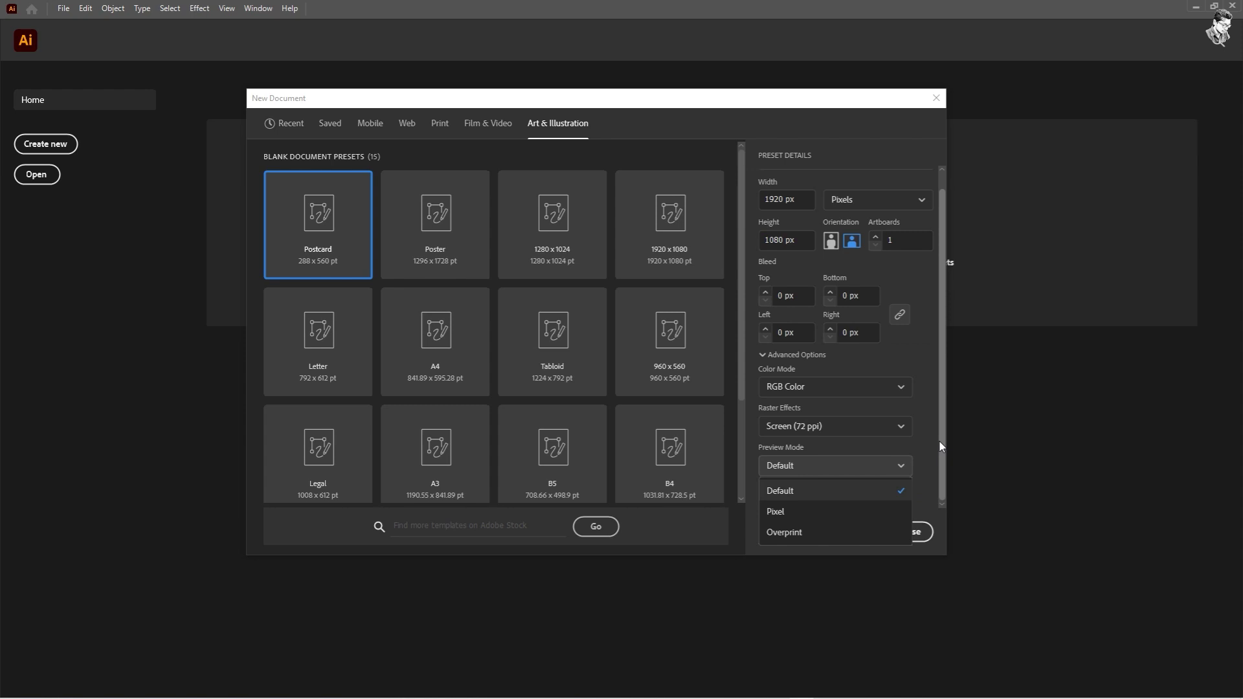
Step: Dismiss More Settings unchanged and create the Charater 1 document with a blank artboard
click(930, 453)
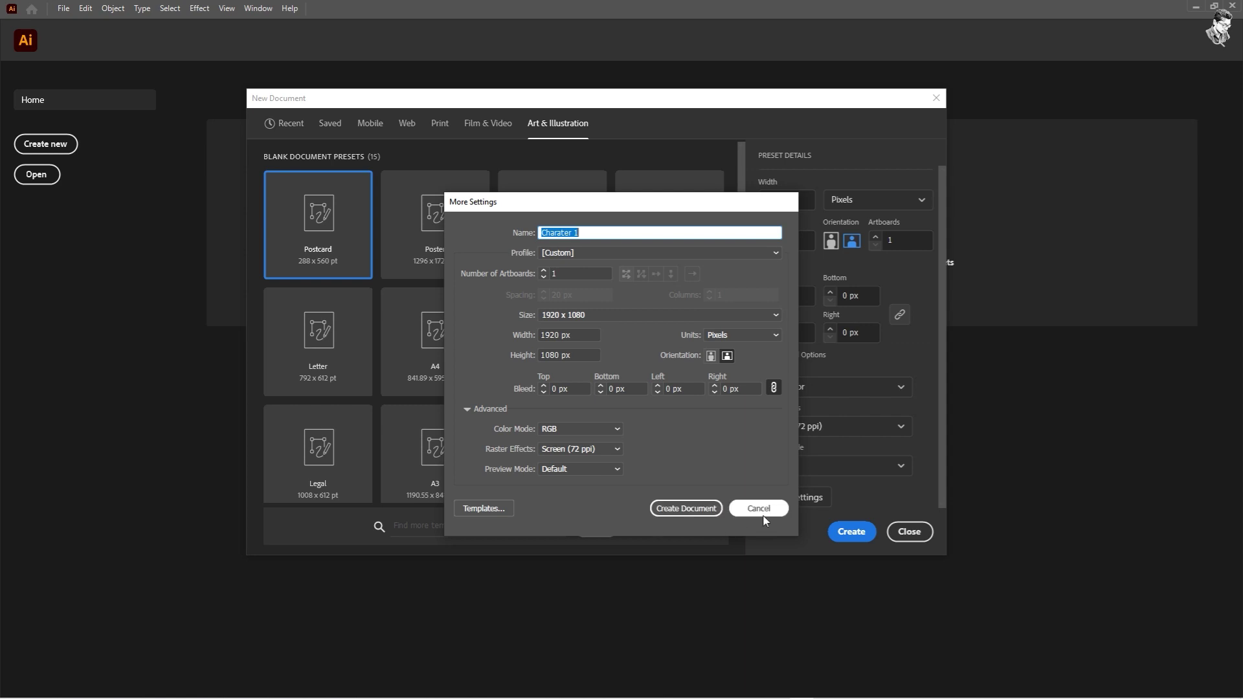
click(768, 515)
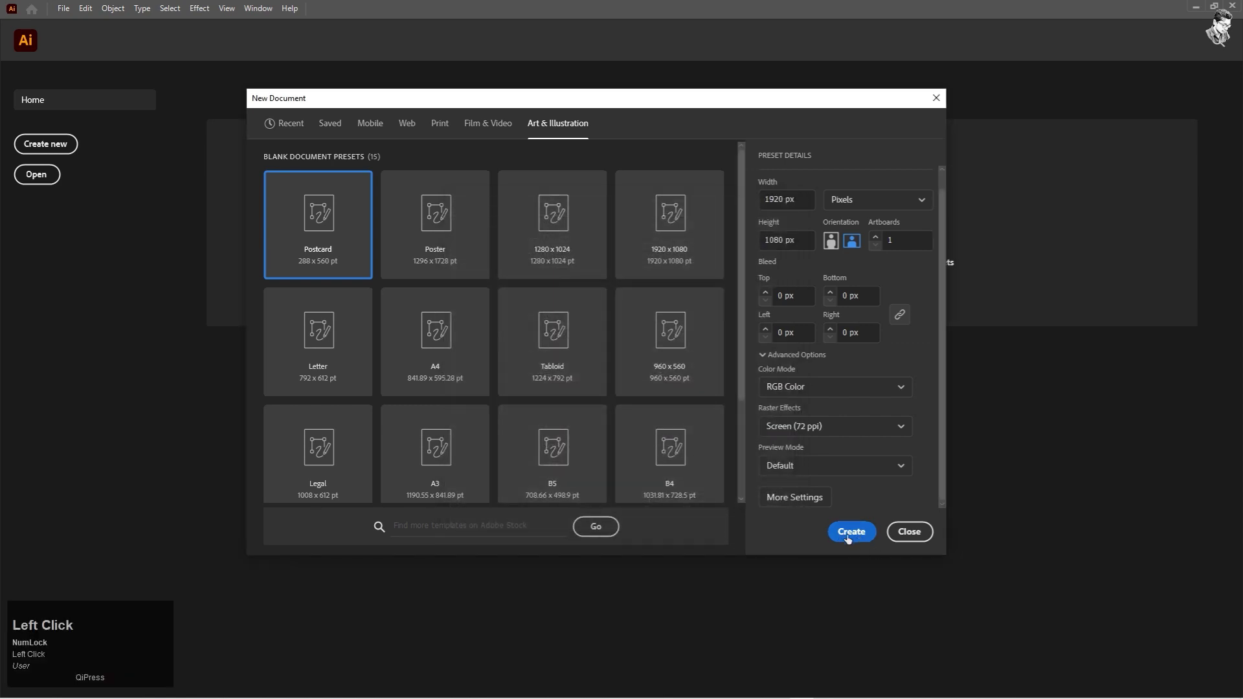
click(854, 536)
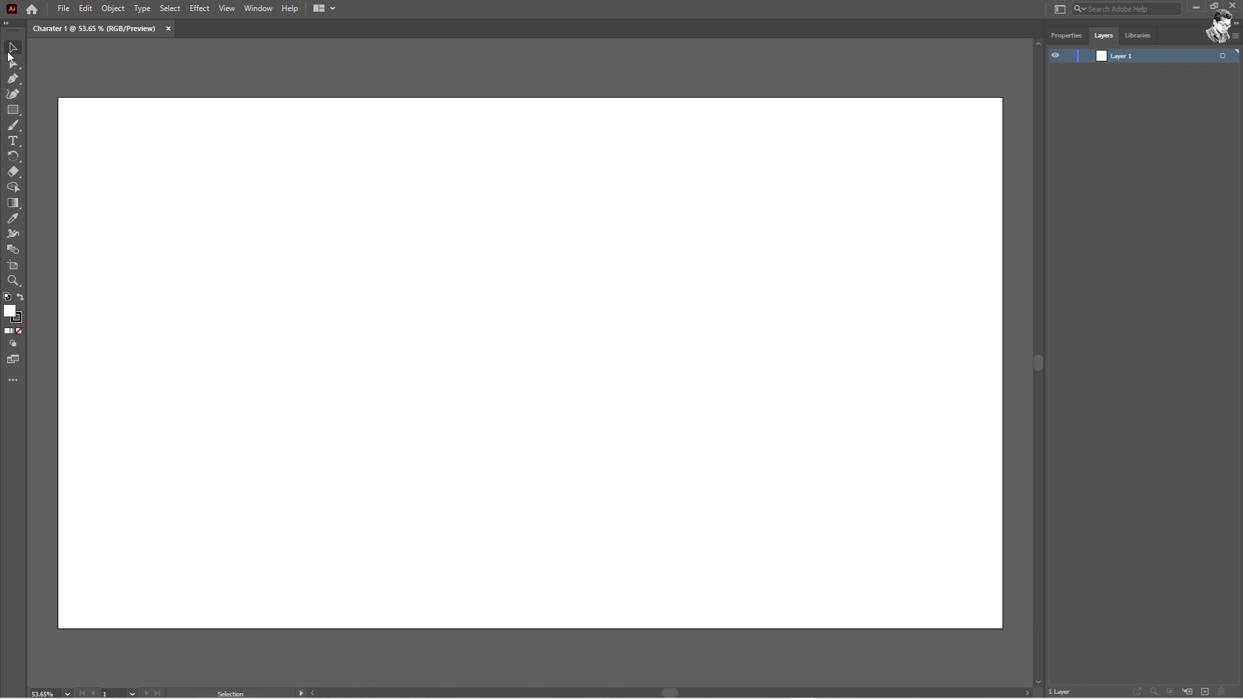
Step: Draw a closed egg-like oval with the Curvature tool, then deselect it
click(13, 55)
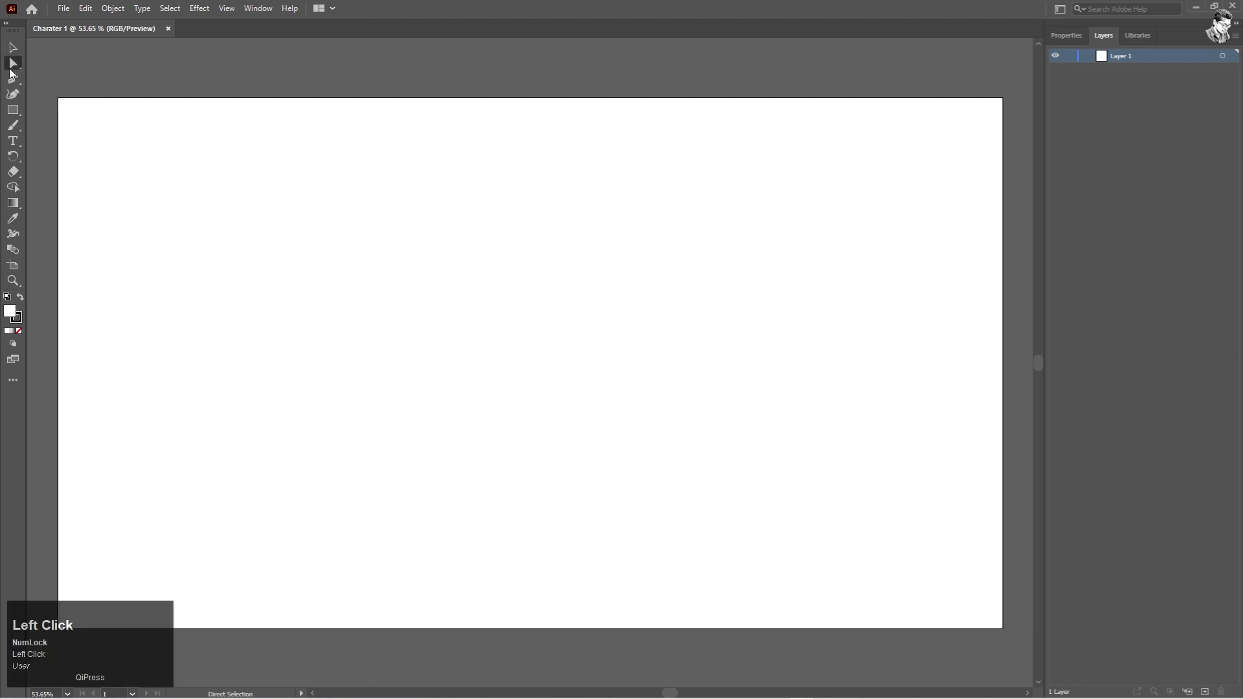
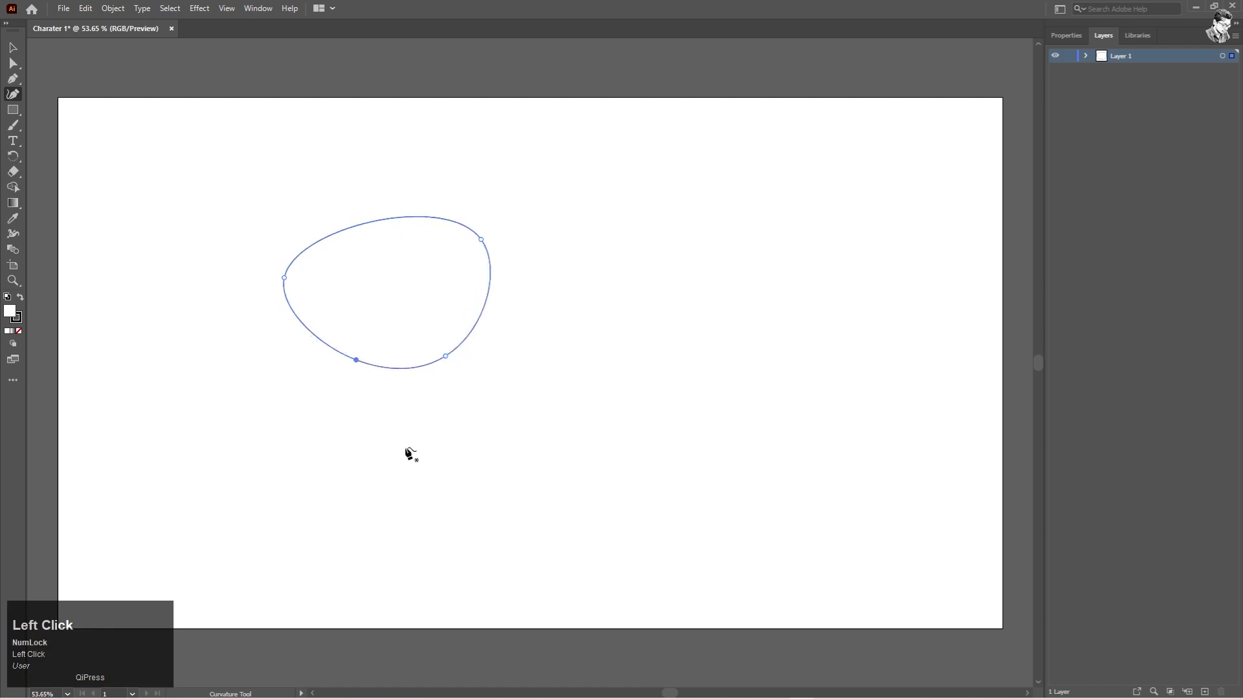
click(490, 365)
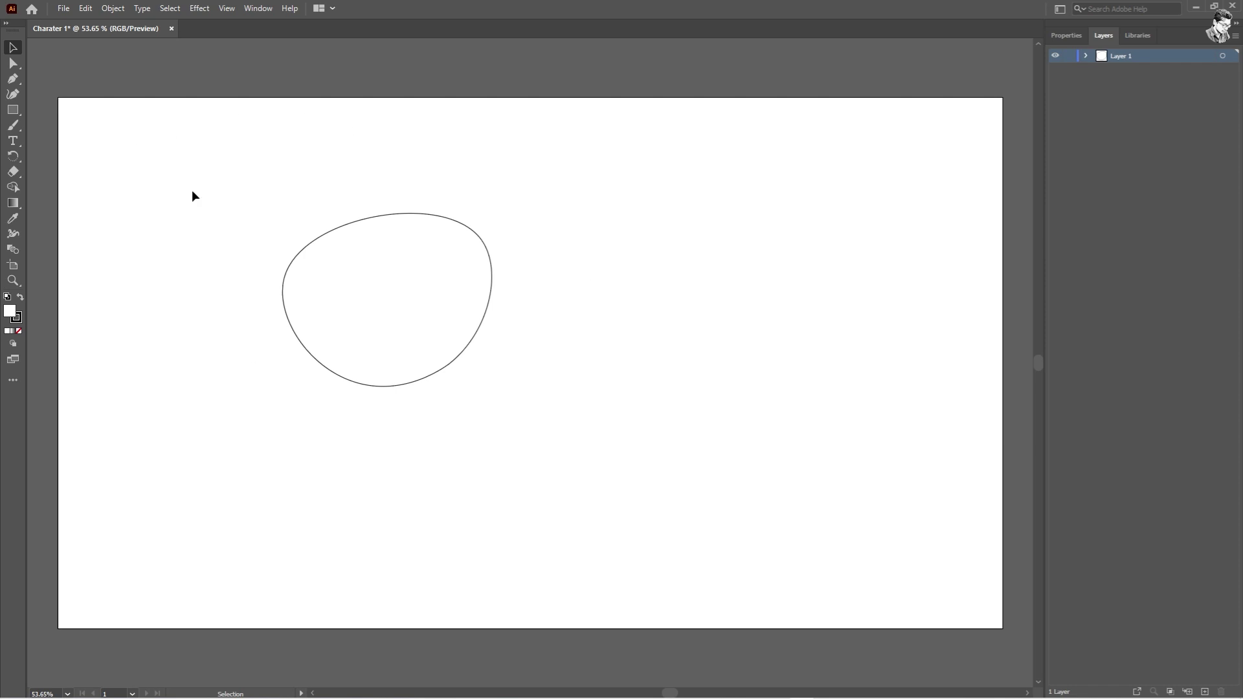
Step: Save the drawing as Charater 1.ai via Save As, then close Illustrator
click(65, 12)
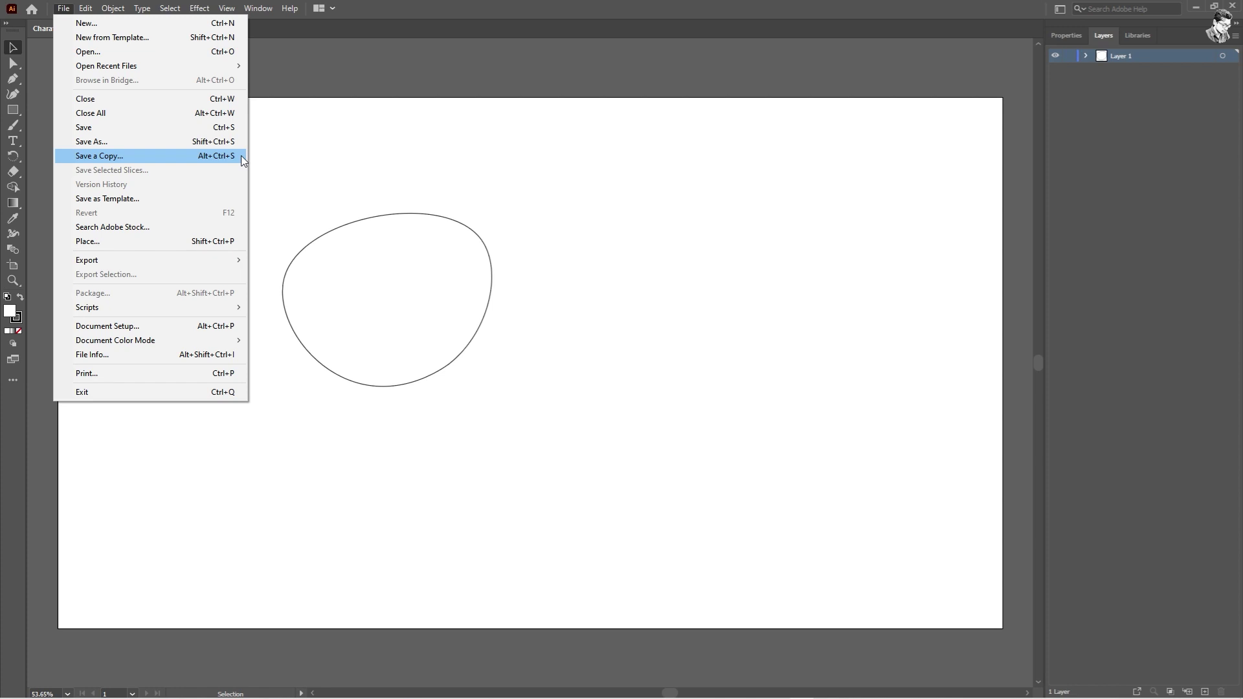
click(239, 132)
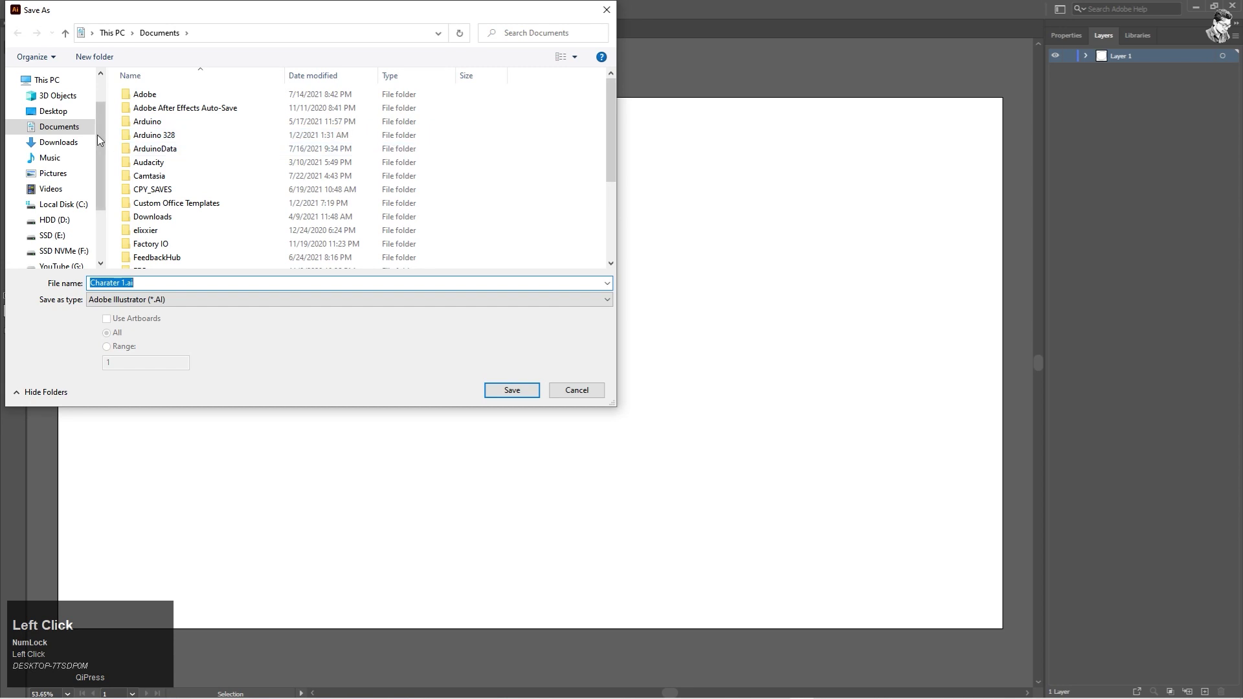
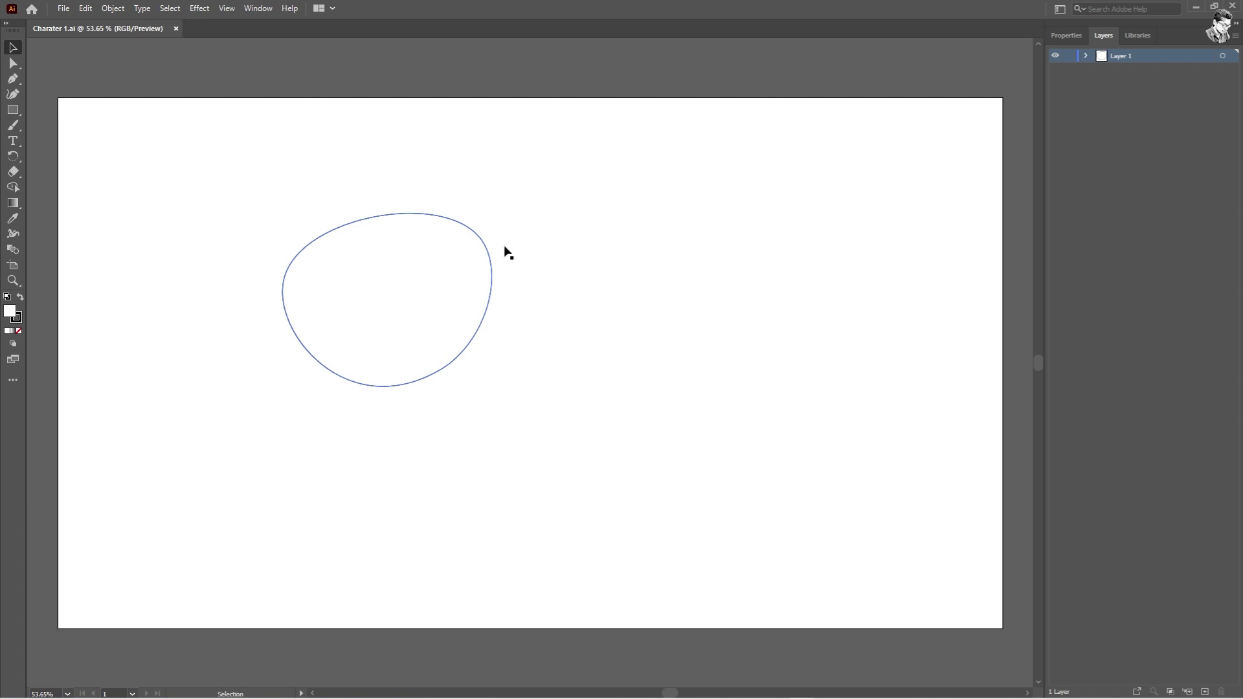
click(1197, 10)
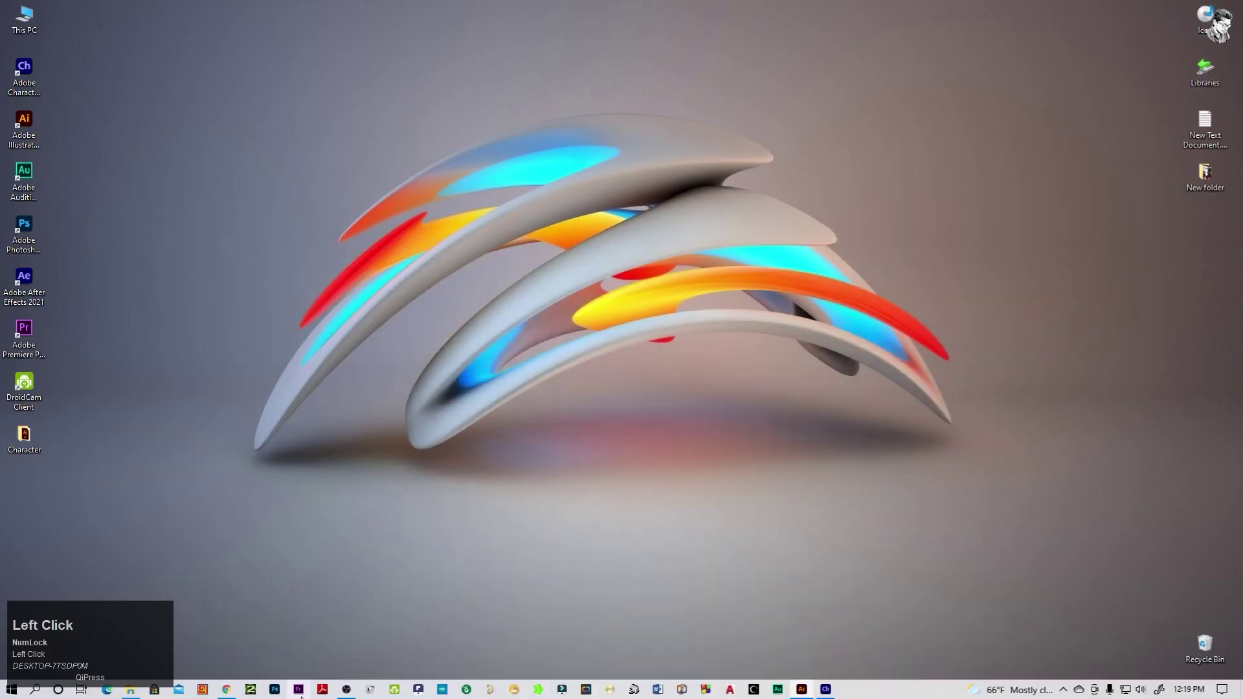